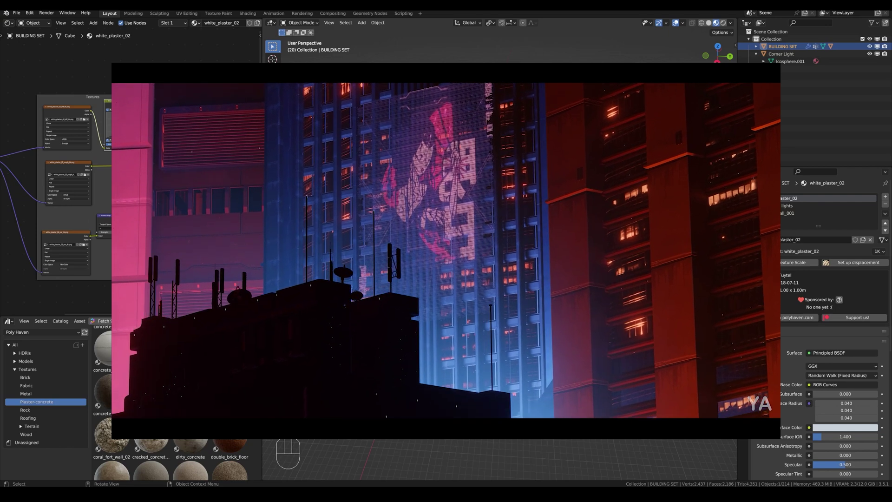
Step: Orbit and zoom around the finished building set, closing in on the walls and glowing window strips
scroll(up, 3)
drag(573, 282, 589, 278)
drag(597, 280, 659, 286)
scroll(up, 3)
middle_click(659, 284)
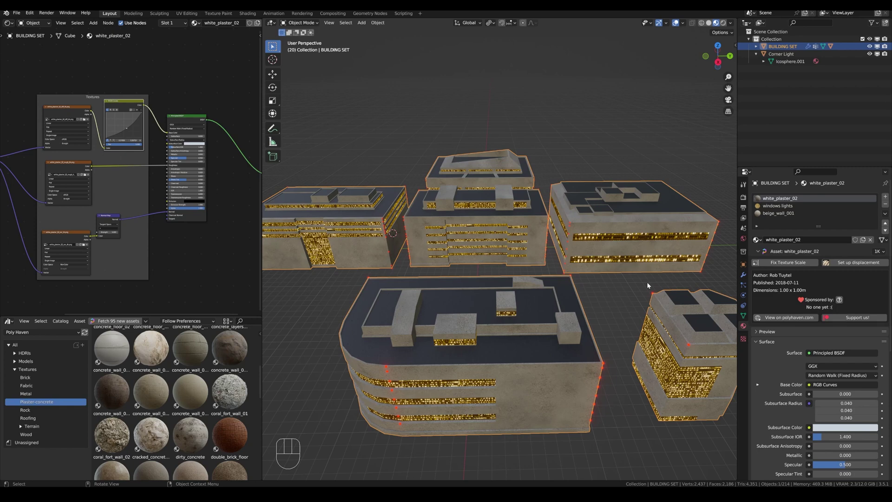
drag(607, 339, 590, 339)
scroll(down, 3)
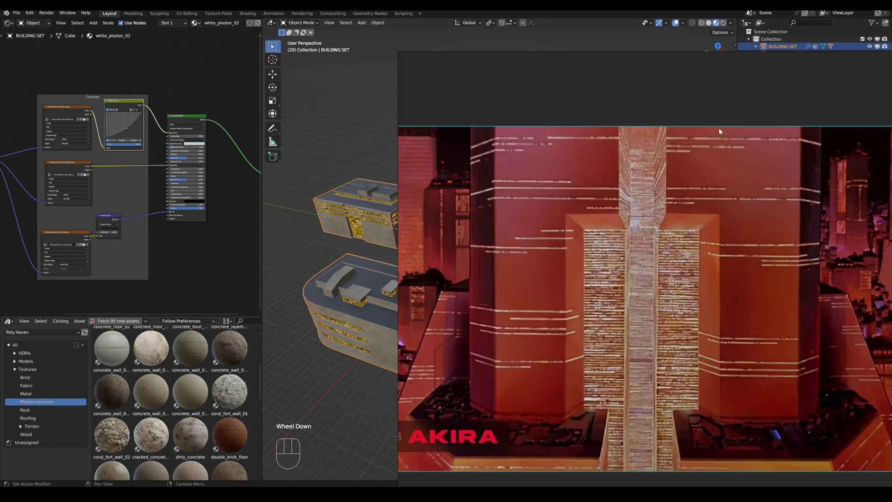
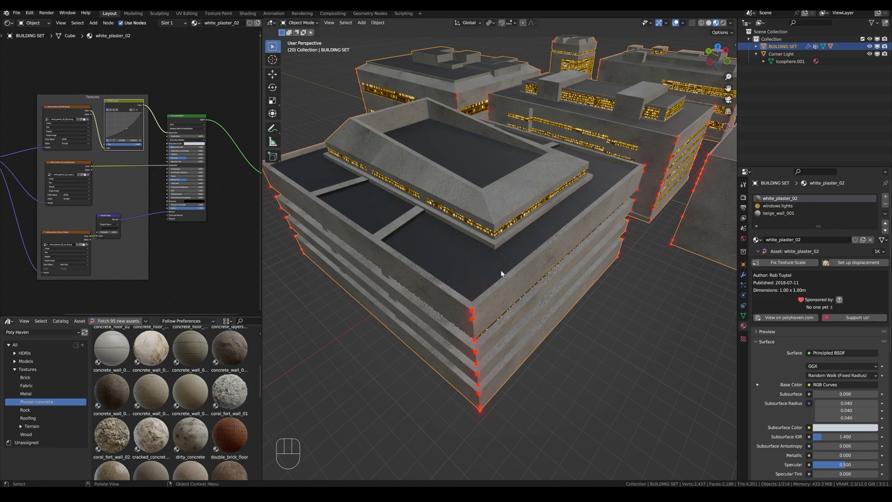
drag(517, 269, 593, 259)
scroll(up, 3)
drag(588, 253, 551, 248)
drag(617, 154, 614, 280)
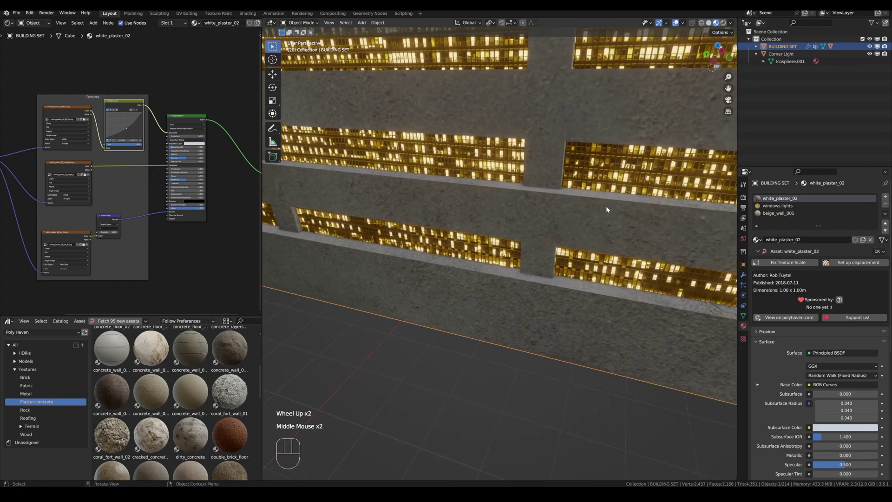
drag(592, 238, 576, 237)
scroll(down, 3)
scroll(up, 3)
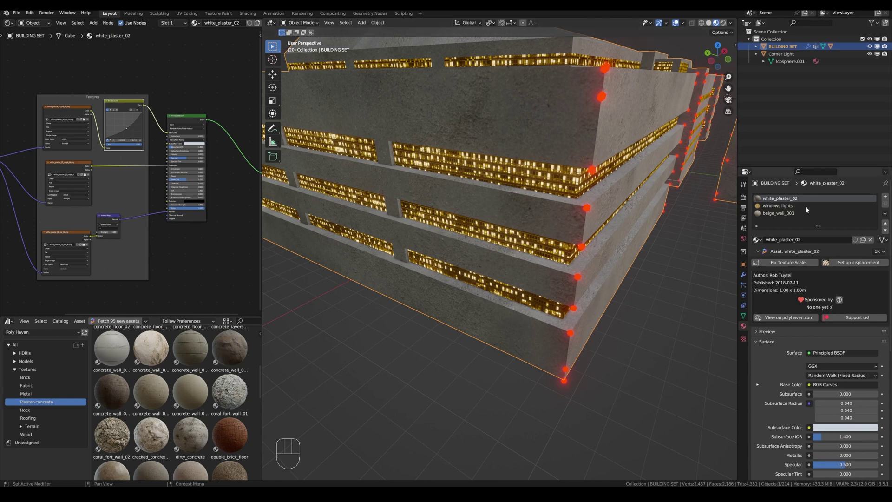
Step: Review the windows lights material node setup, then the beige_wall_001 material nodes
click(805, 207)
drag(209, 261, 115, 219)
scroll(up, 3)
middle_click(81, 268)
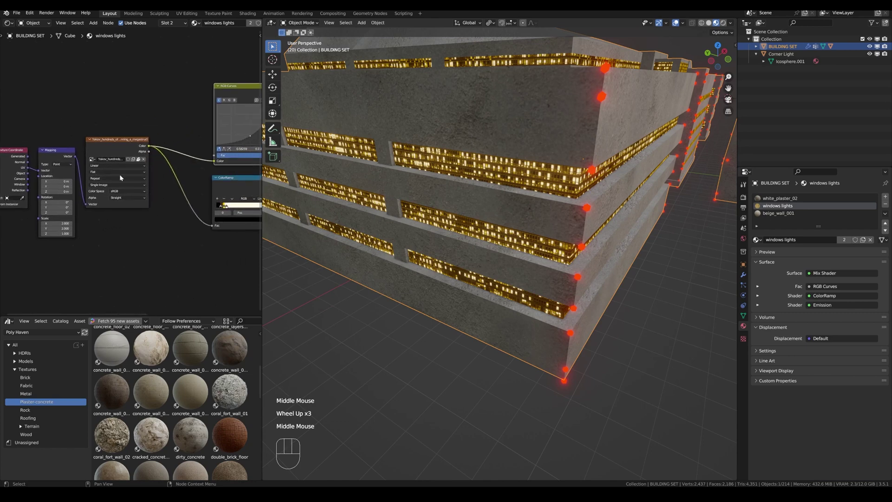
drag(175, 190, 71, 189)
middle_click(173, 164)
middle_click(119, 228)
scroll(up, 3)
click(791, 198)
click(789, 212)
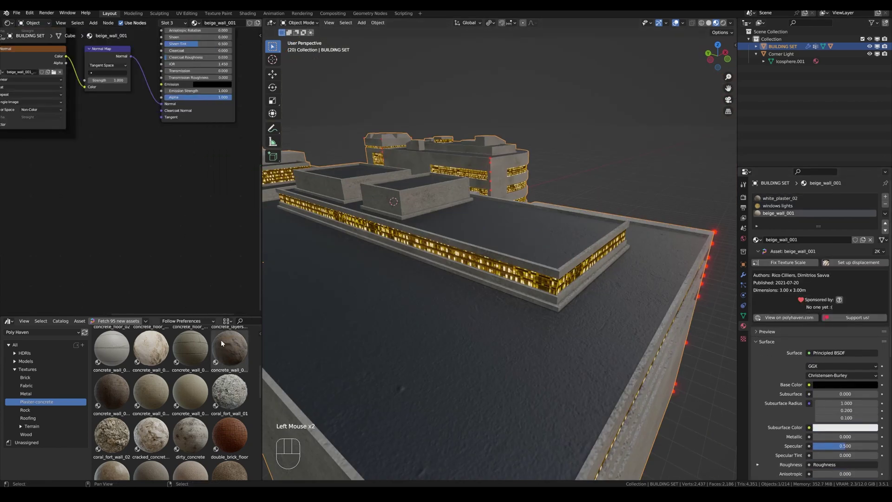
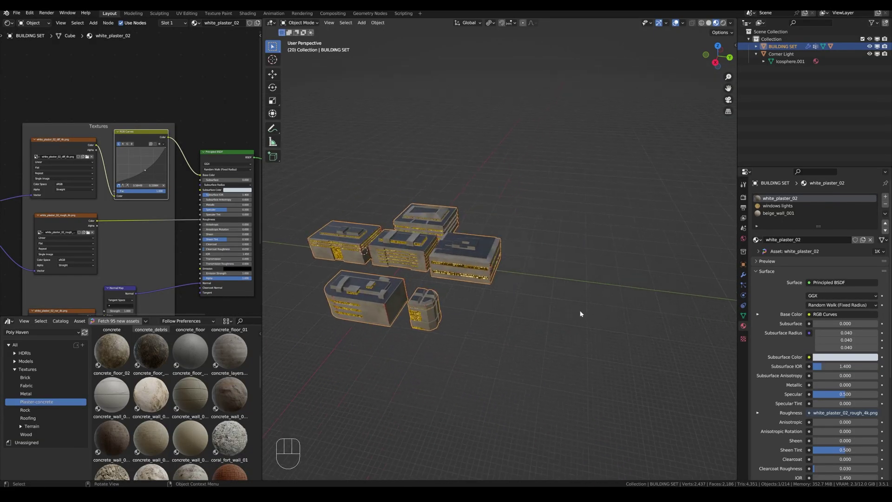
Step: Orbit back out to face the whole building set
drag(605, 246, 596, 222)
drag(541, 273, 574, 265)
middle_click(515, 232)
scroll(up, 3)
scroll(down, 3)
middle_click(579, 257)
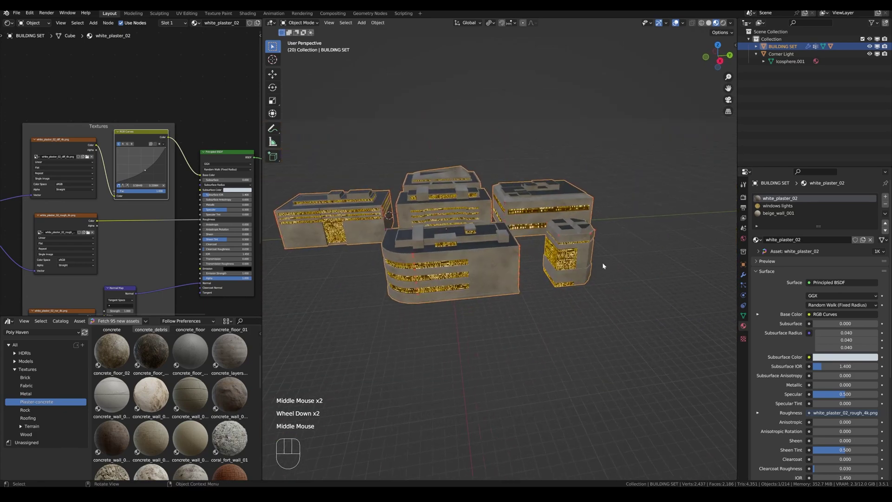
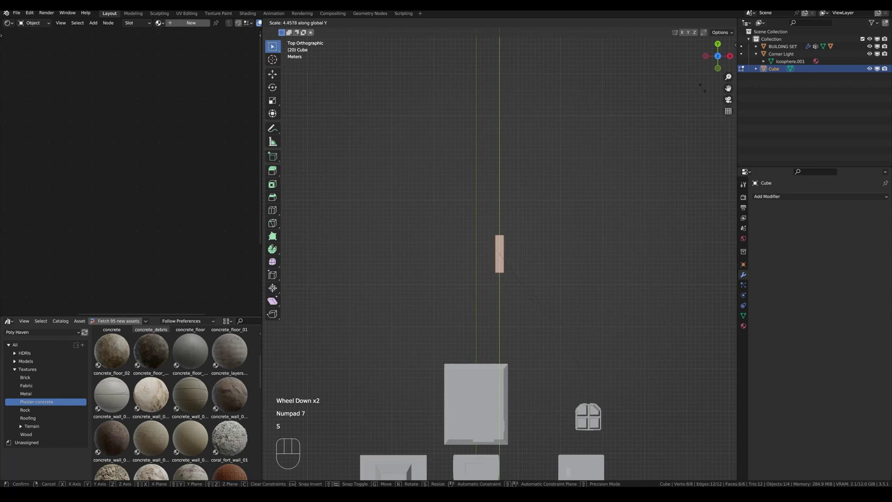
Step: Stretch the new cube along one axis into a long narrow block
key(s)
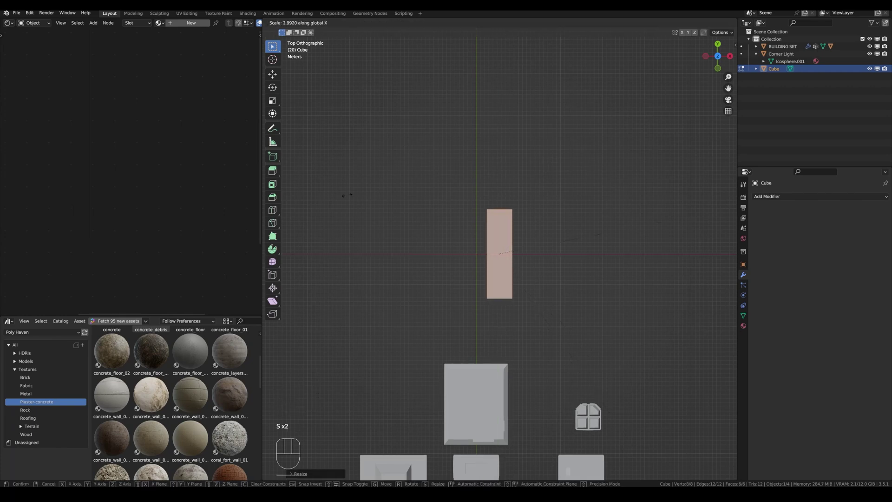
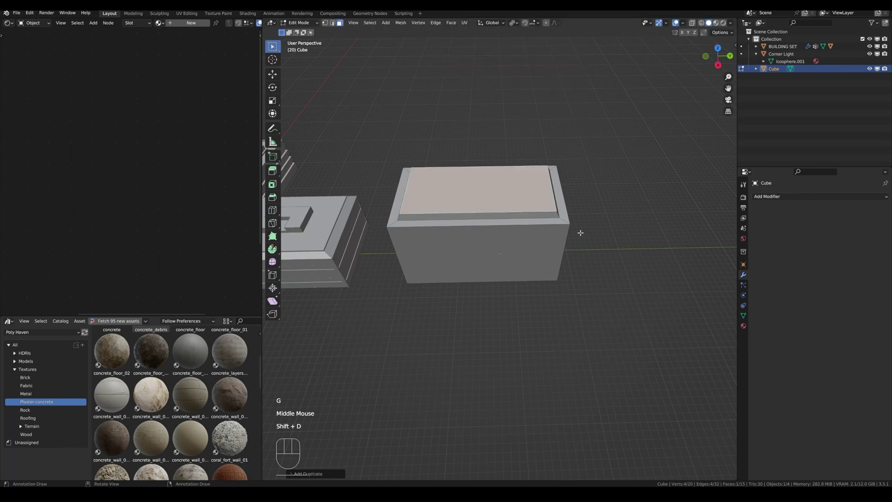
Step: Add loop cuts across the sunken roof to divide it into strips and cells
key(g)
key(ctrl+r)
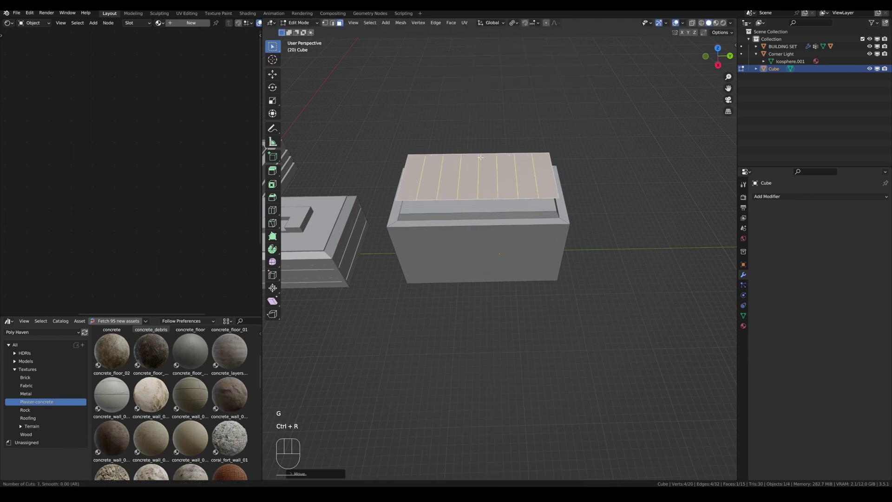
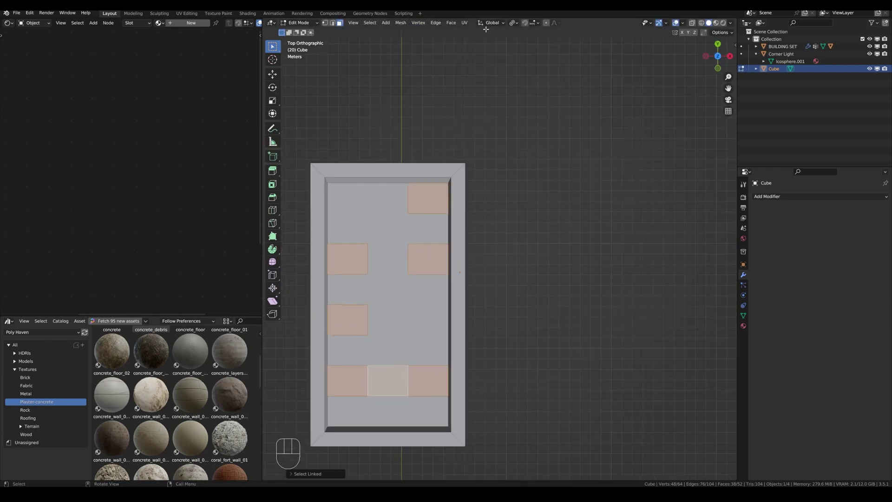
Step: Shrink the selected roof cells slightly, raise them into boxes and twist some around Z
drag(516, 23, 536, 26)
key(s)
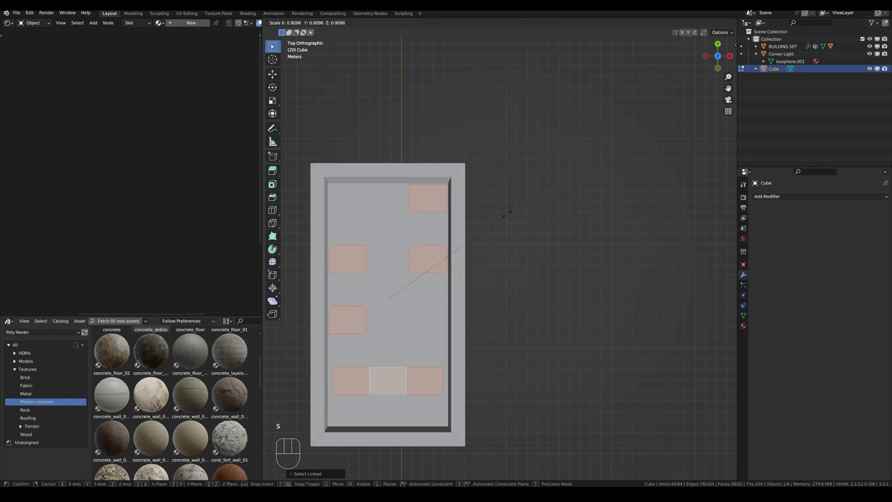
key(g)
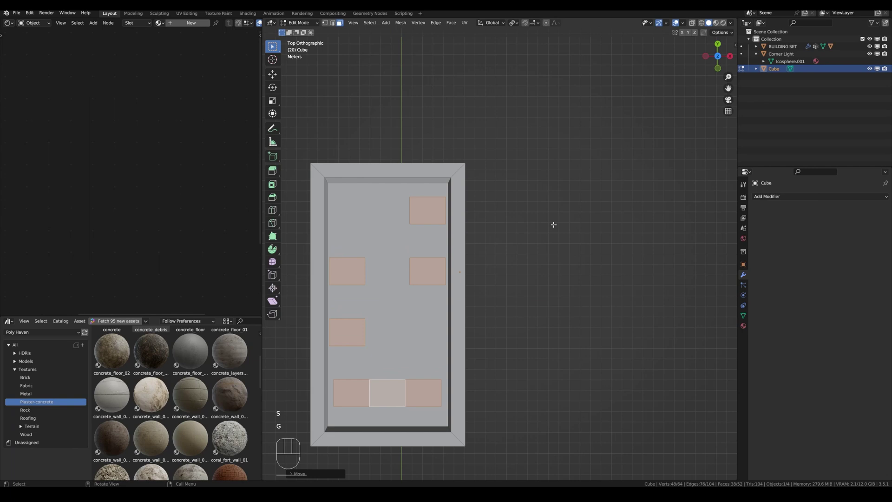
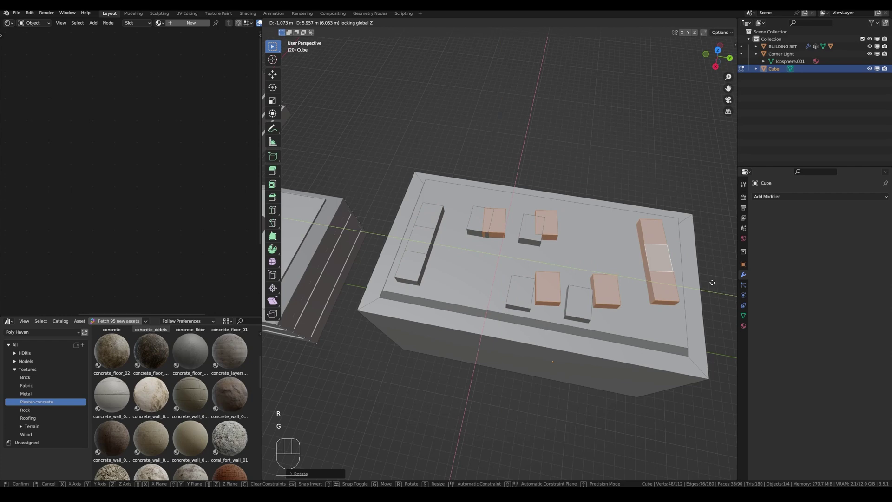
key(r)
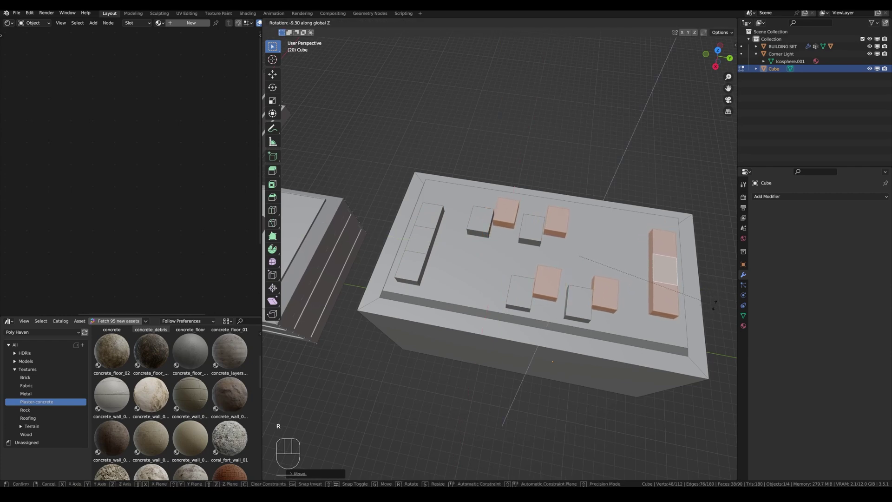
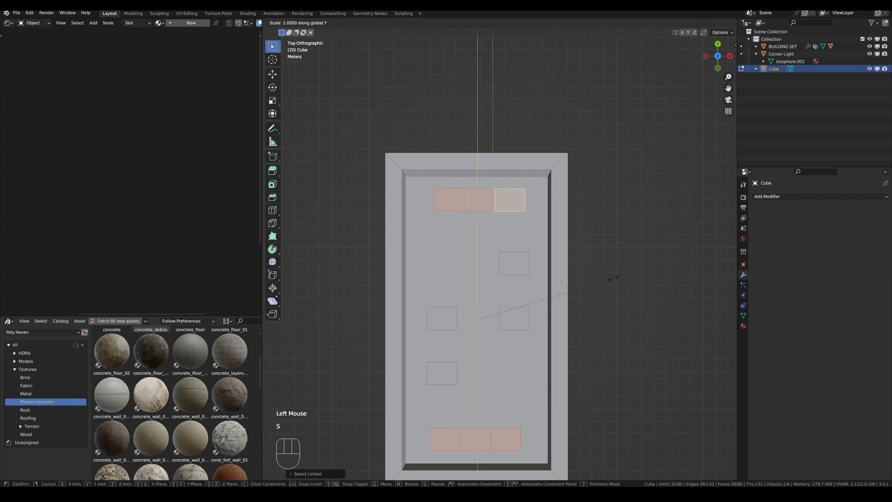
Step: Raise the end-row roof cells into wide flat slabs beside the central boxes
key(g)
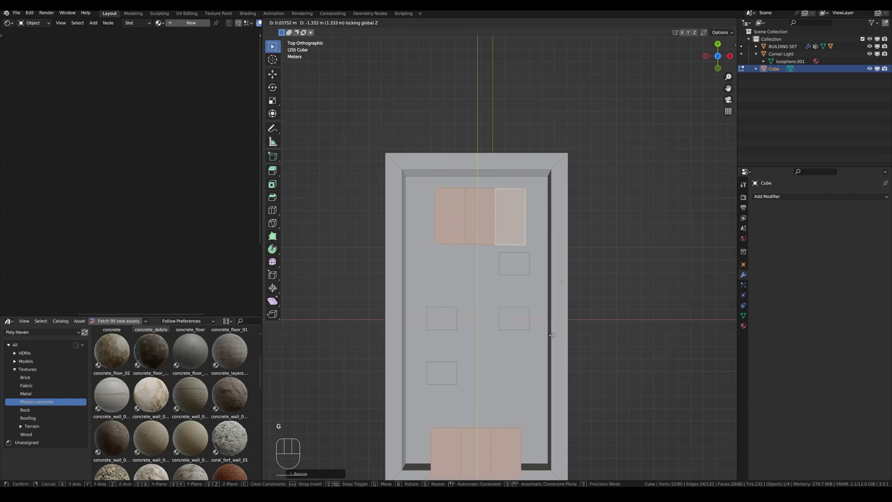
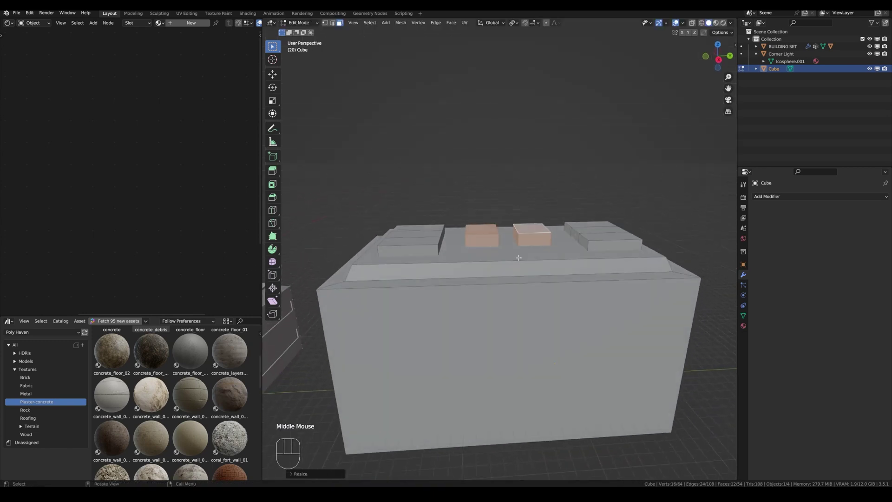
scroll(up, 3)
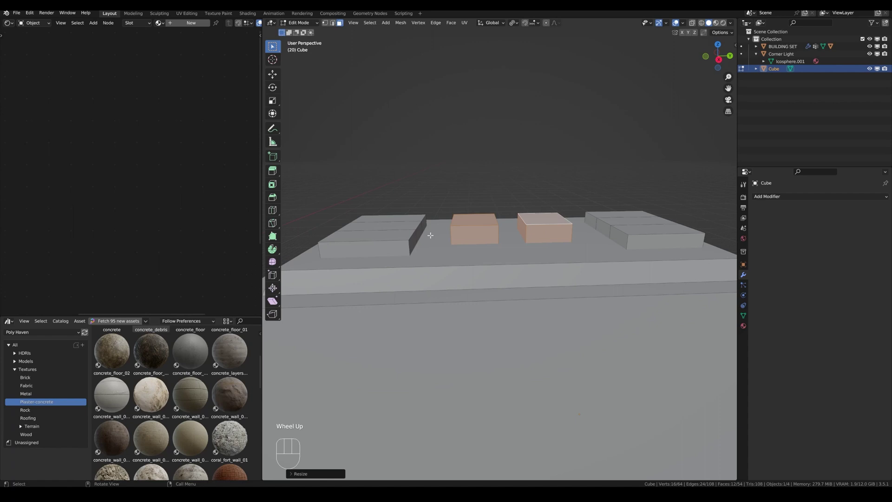
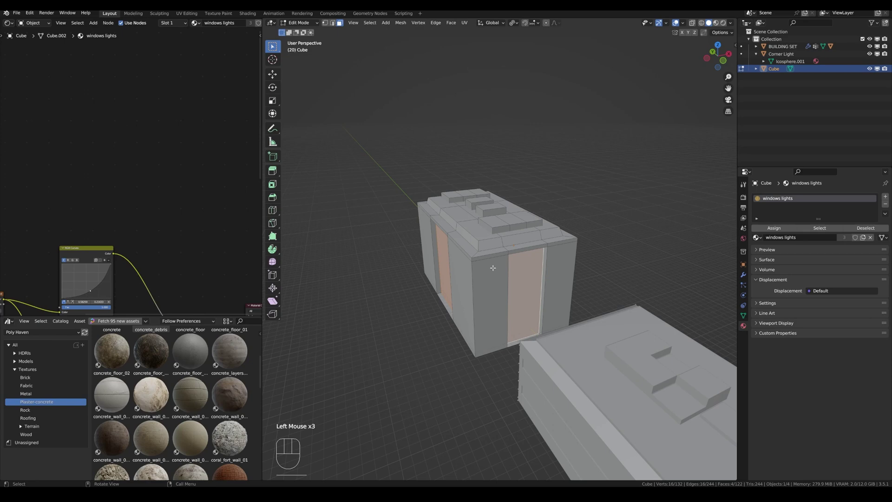
Step: Invert the face selection to the walls and assign them the base concrete material slot
key(alt+i)
key(ctrl+i)
click(888, 198)
click(766, 250)
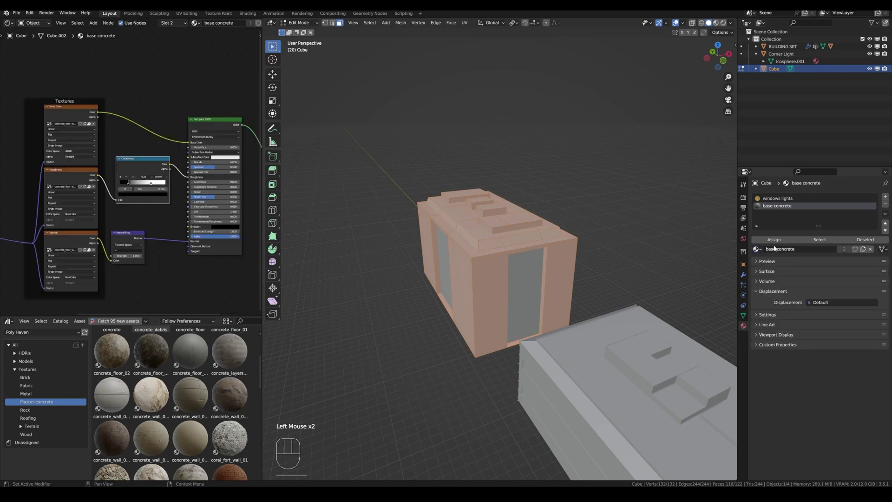
click(777, 240)
key(Tab)
Step: Select the new building and drop the white_plaster_02 asset onto it
click(569, 368)
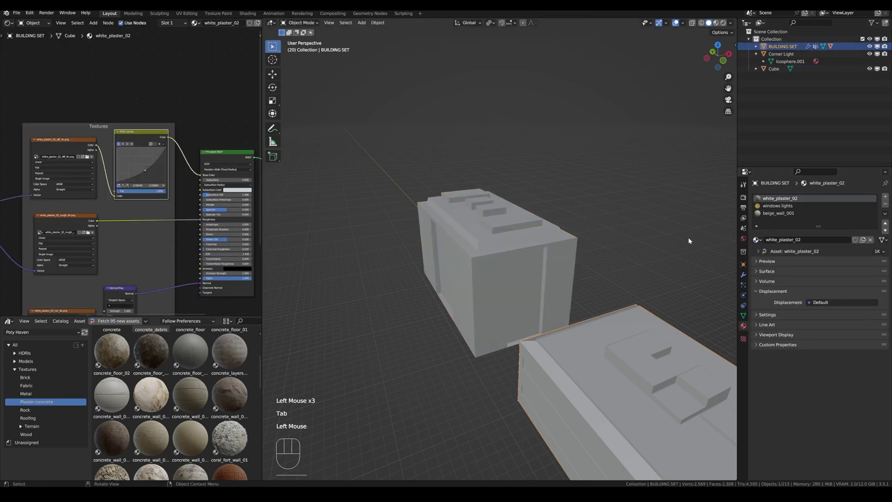
click(525, 250)
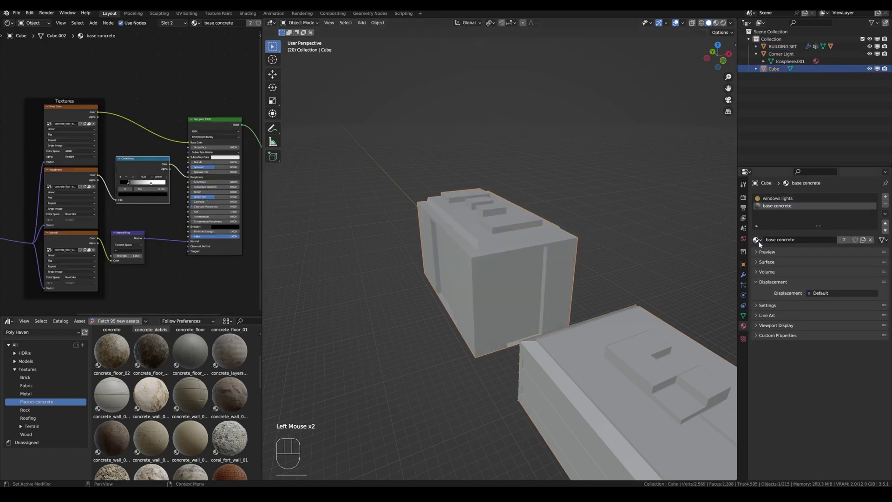
drag(764, 241, 700, 310)
click(588, 372)
click(504, 251)
Step: Inspect the plastered walls from several sides, then start unwrapping the mesh in Edit Mode
drag(518, 283, 580, 273)
middle_click(555, 298)
click(705, 68)
drag(580, 292, 686, 315)
scroll(up, 3)
middle_click(658, 292)
scroll(down, 3)
drag(614, 293, 589, 286)
key(Tab)
key(u)
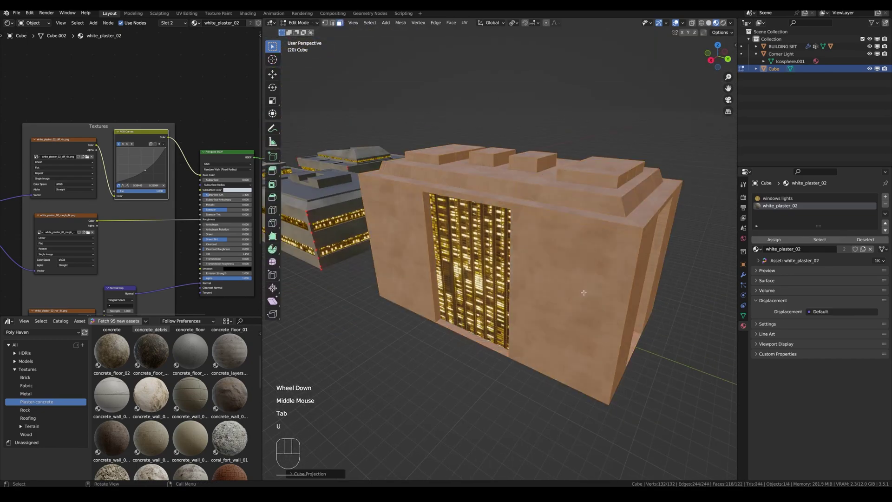
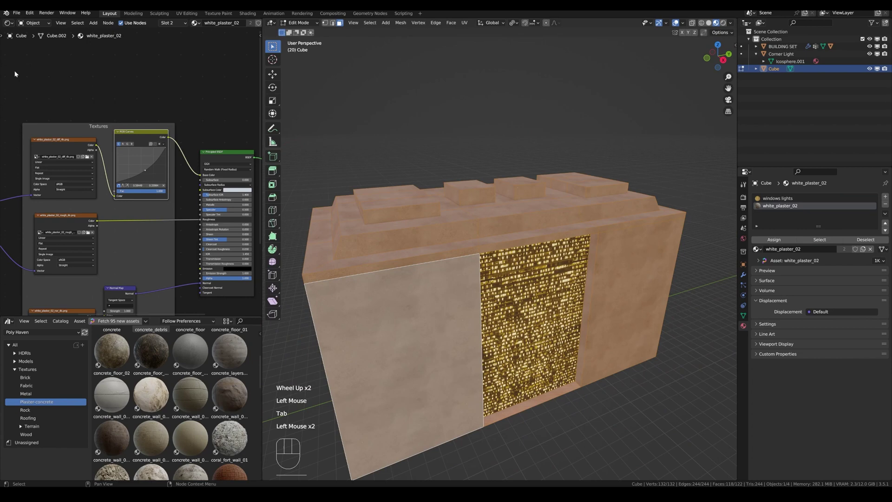
Step: Split off a UV Editor panel showing the building's layout over the beige wall texture
drag(15, 24, 59, 85)
click(192, 121)
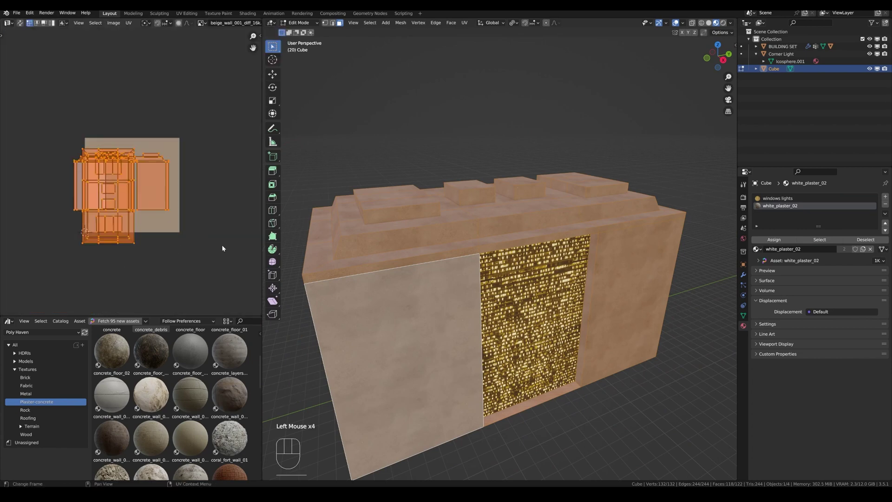
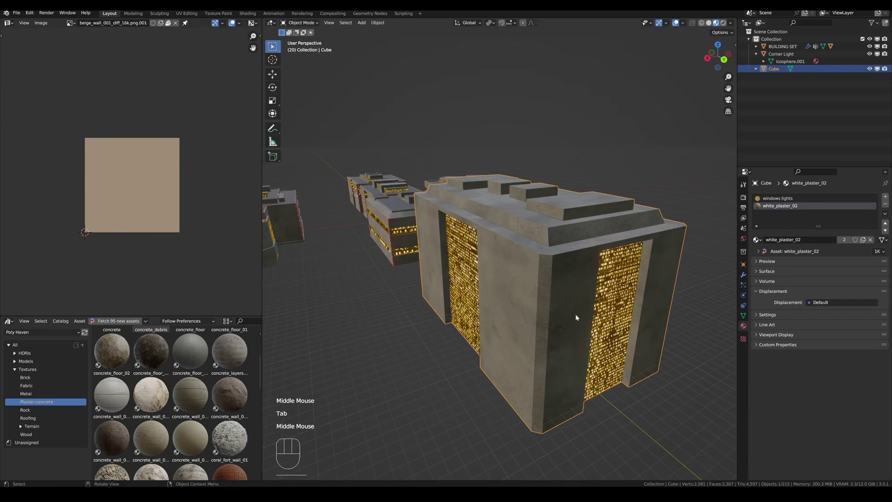
Step: Orbit around the building to view its plaster walls and windows from the front
scroll(up, 3)
drag(600, 326, 648, 308)
scroll(down, 3)
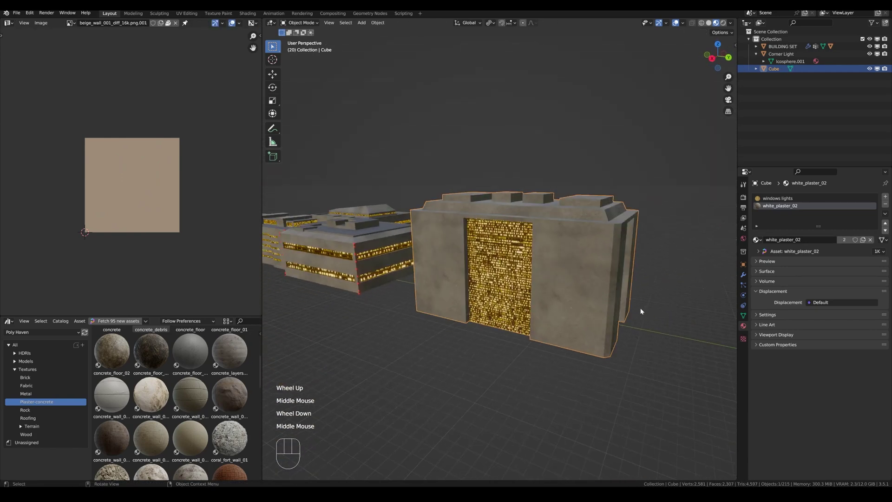
middle_click(650, 322)
drag(395, 276, 438, 295)
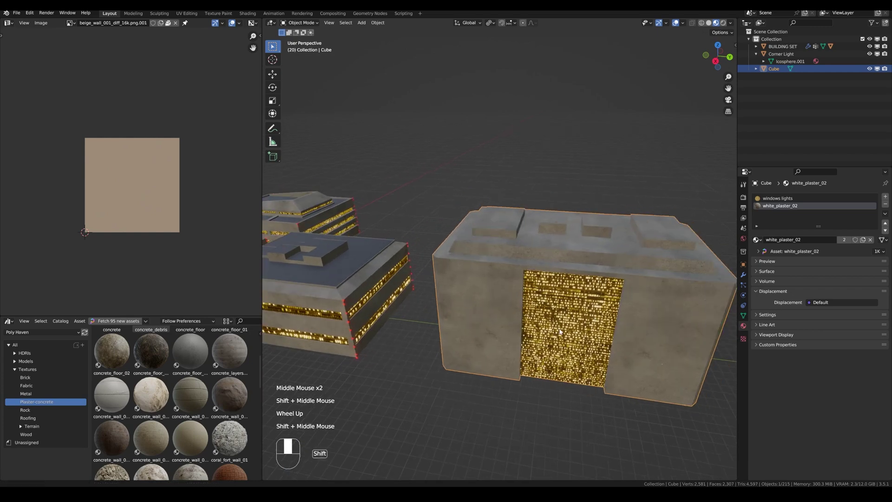
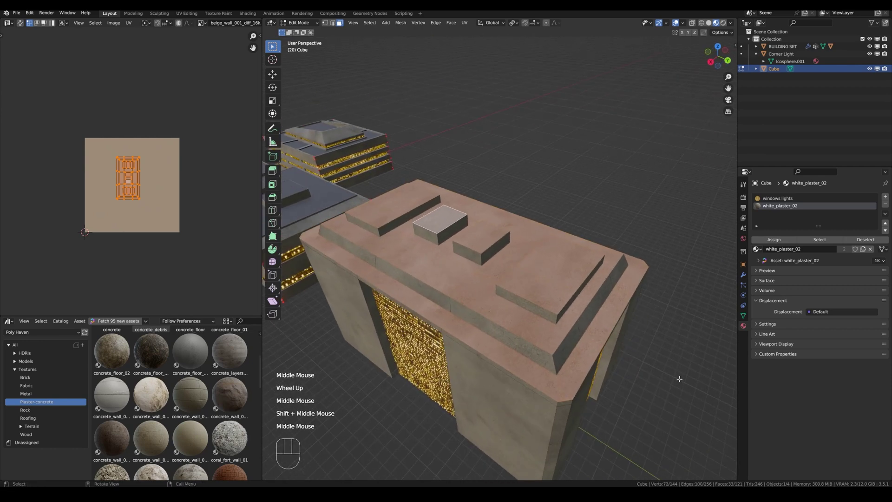
Step: Inset the selected rooftop faces twice to form narrow borders around each roof surface
key(i)
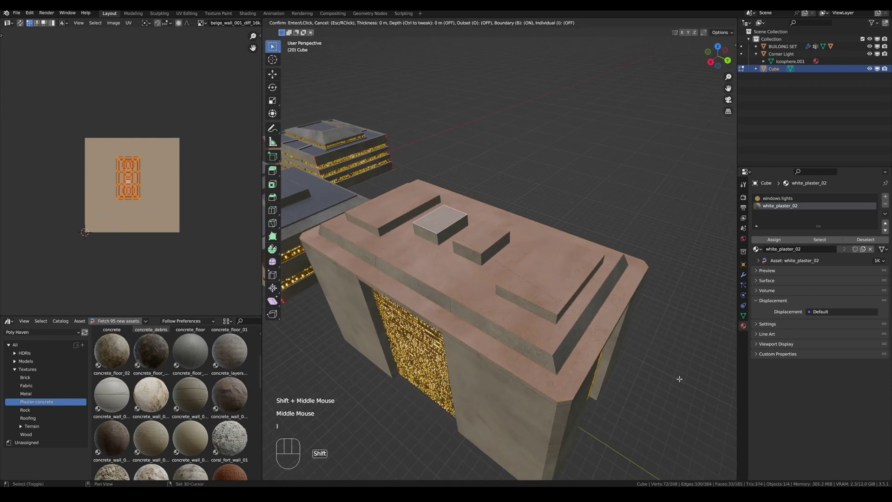
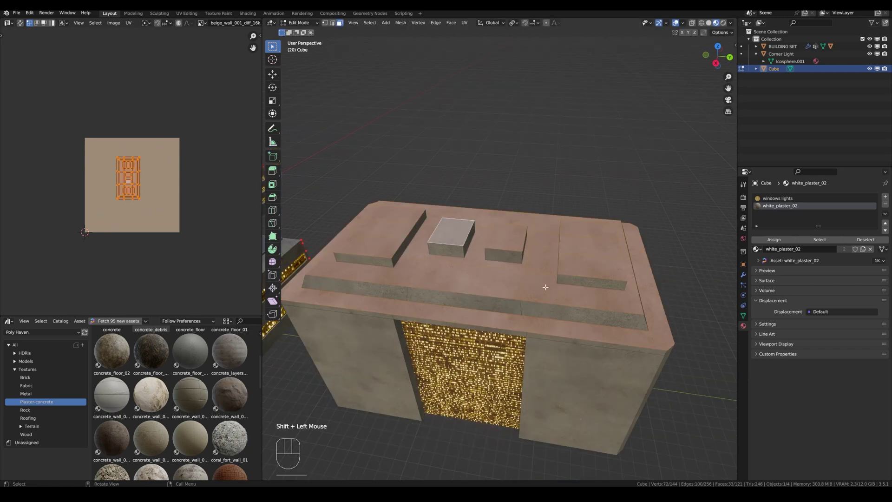
key(i)
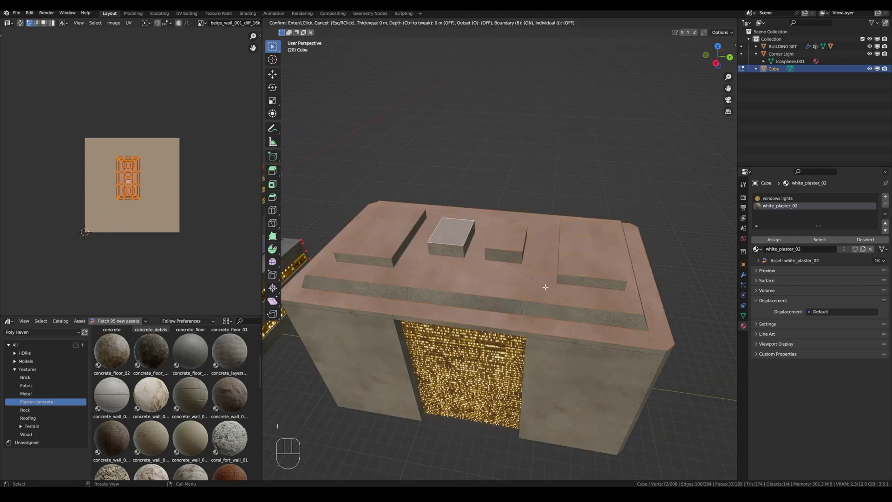
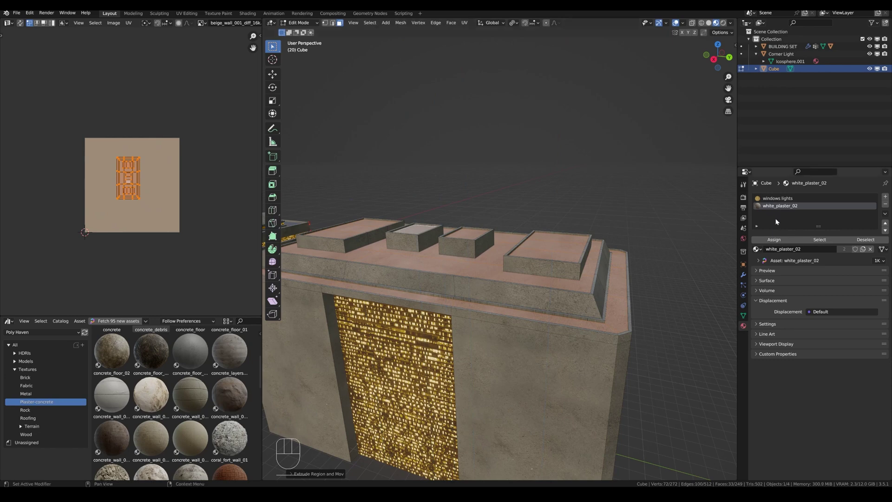
Step: Add a material slot with beige_wall_001 and assign it to the inset roof faces
click(890, 196)
drag(761, 250, 779, 239)
click(779, 239)
key(Tab)
Step: Orbit over the rooftop to check the dark tar surfaces inside their beige rims
drag(599, 336, 591, 357)
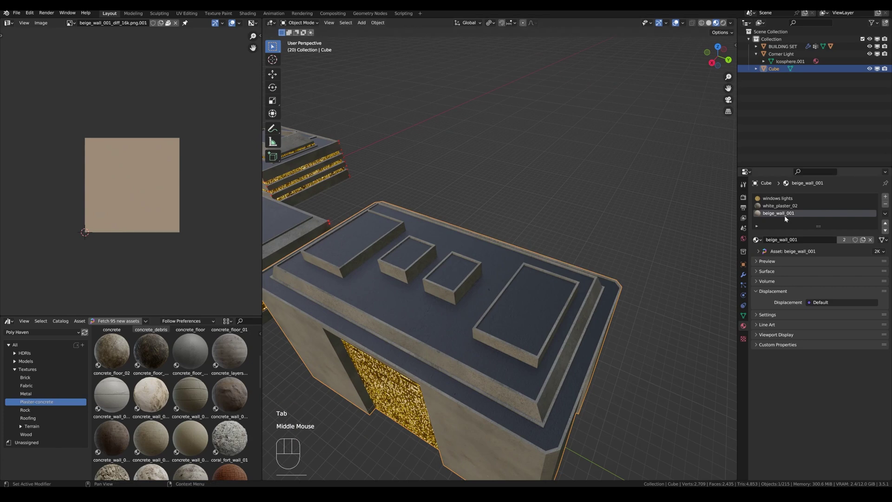
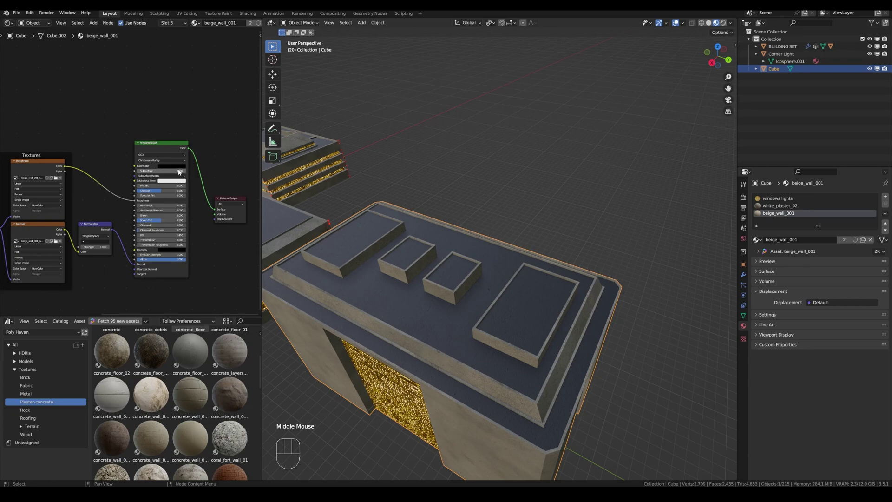
scroll(up, 3)
drag(539, 320, 567, 317)
scroll(down, 3)
drag(564, 351, 597, 348)
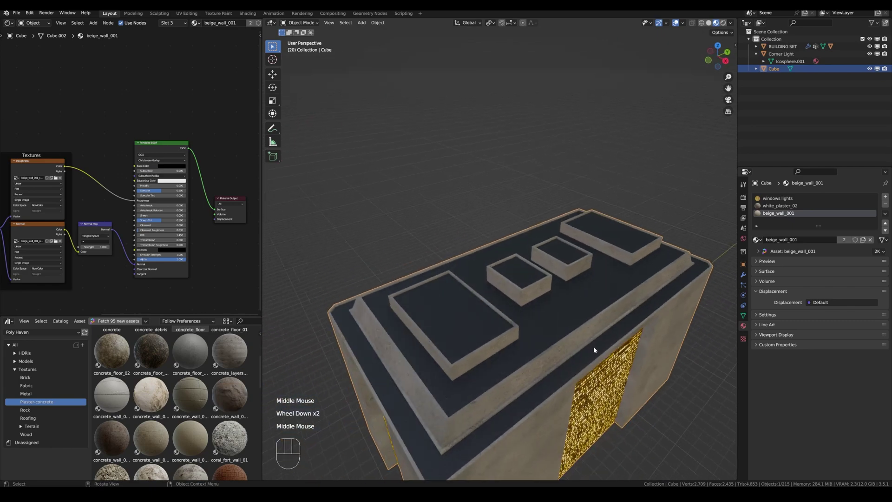
middle_click(604, 336)
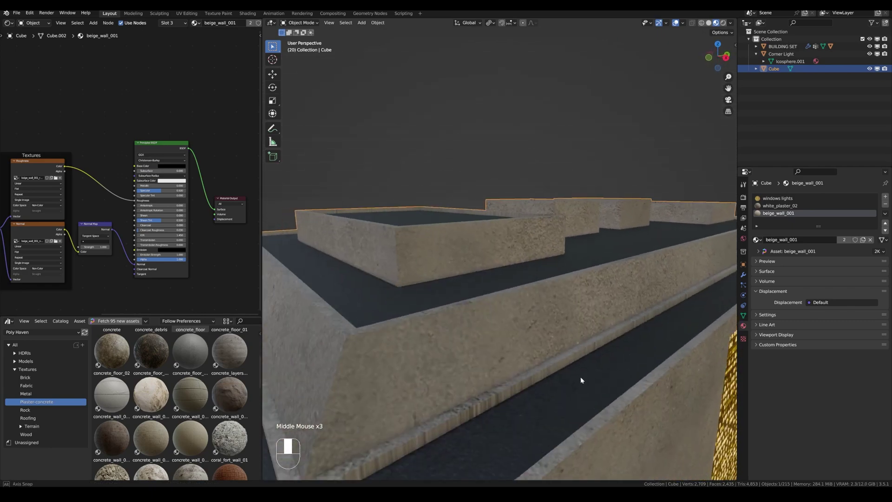
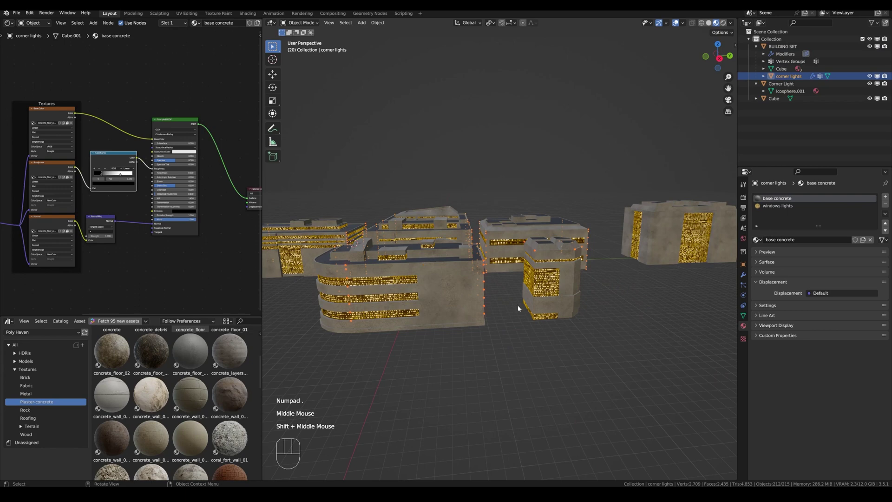
scroll(down, 3)
drag(463, 179, 495, 183)
scroll(up, 3)
drag(513, 196, 531, 223)
scroll(up, 3)
drag(531, 232, 528, 242)
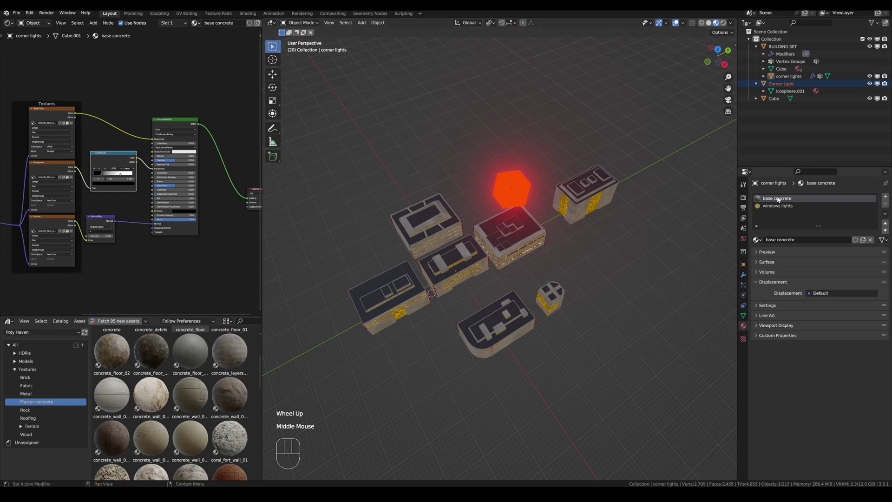
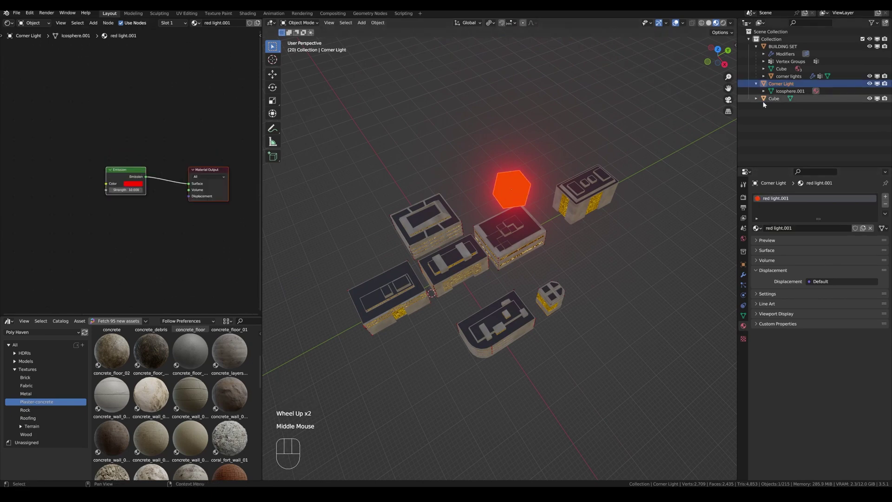
click(779, 86)
click(779, 99)
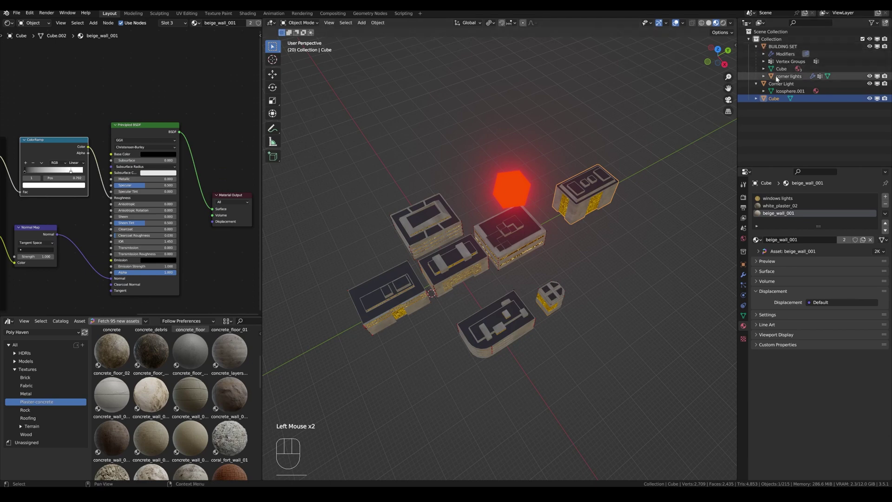
click(779, 81)
key(KP_Decimal)
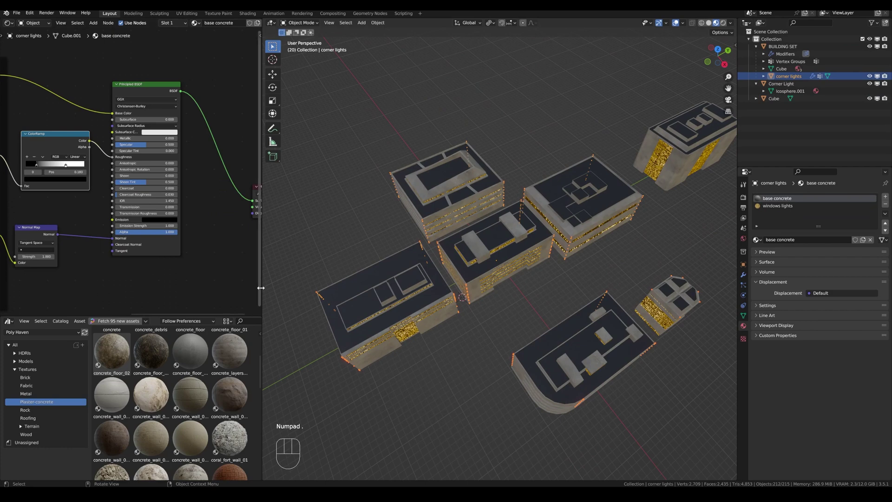
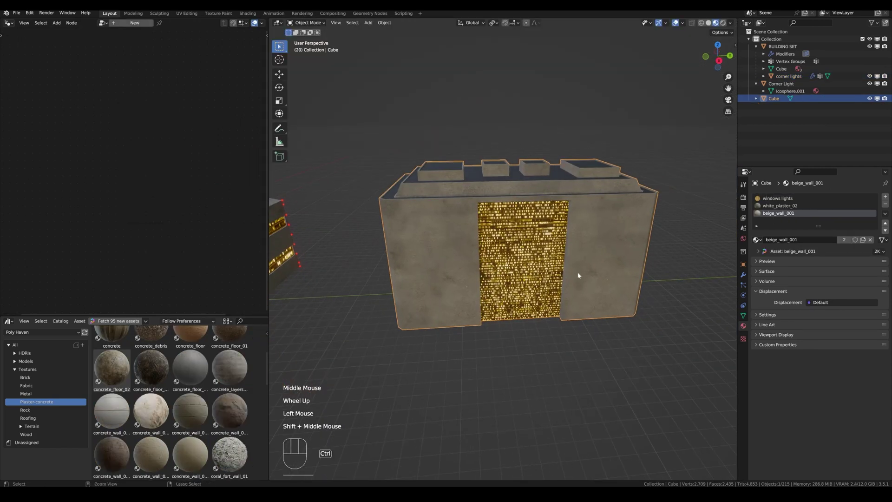
Step: Enter Edit Mode on the building and frame the roof corner edges for selection
key(ctrl+a)
scroll(down, 3)
drag(446, 272, 467, 276)
click(469, 268)
scroll(up, 3)
scroll(down, 3)
key(Tab)
key(1)
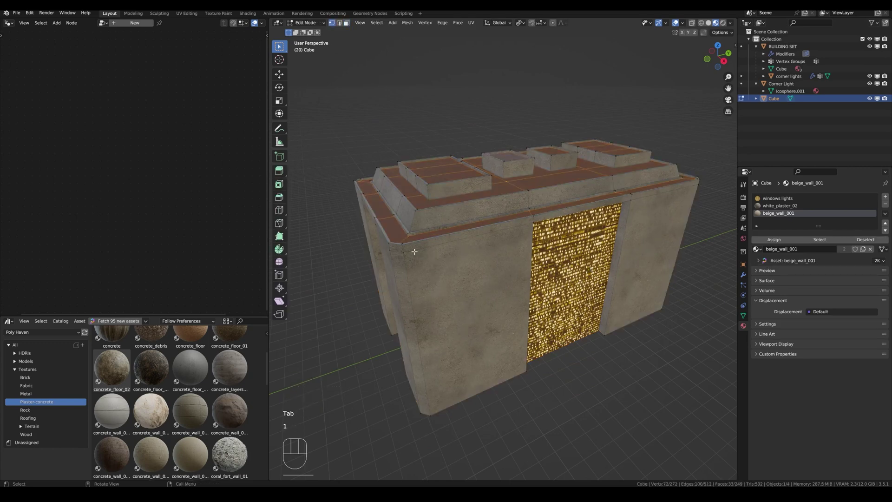
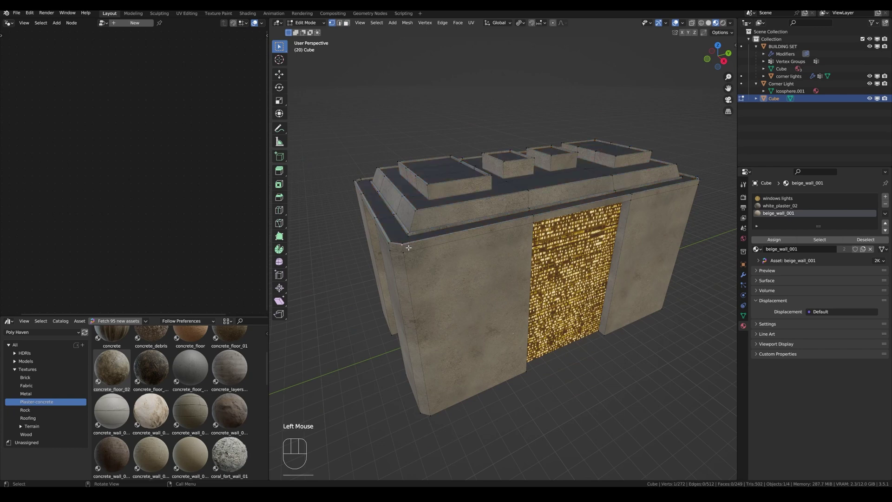
key(KP_Decimal)
scroll(down, 3)
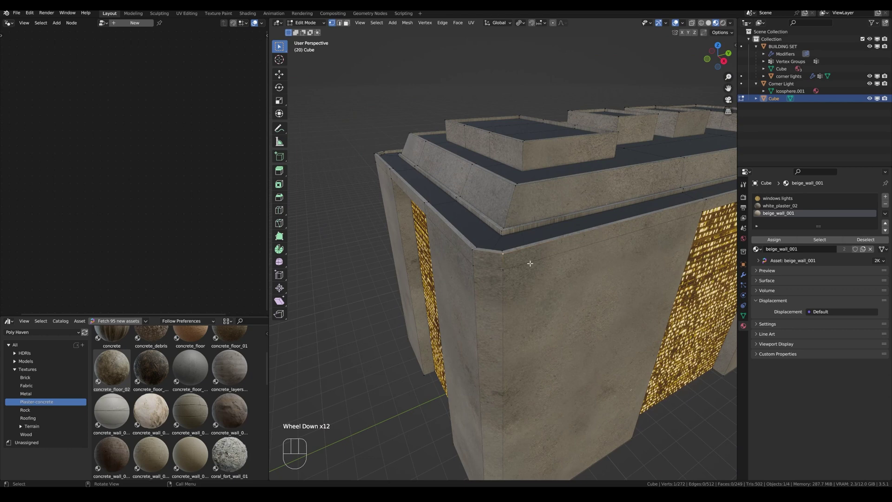
key(2)
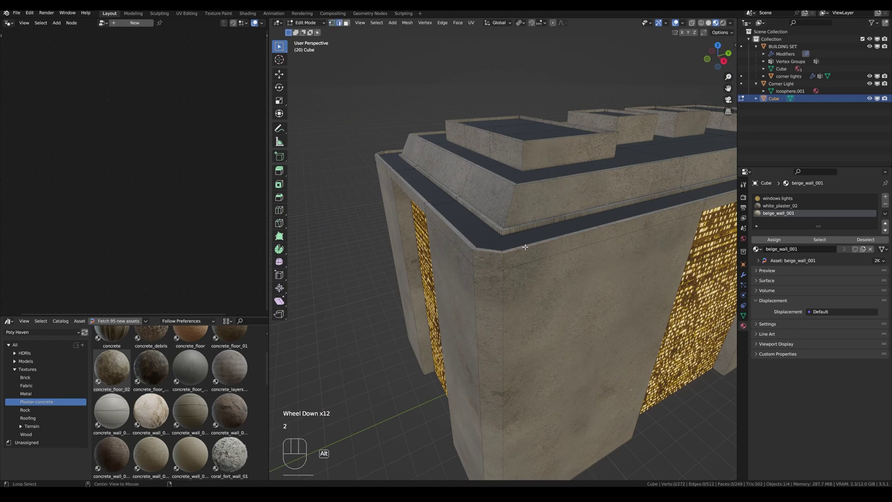
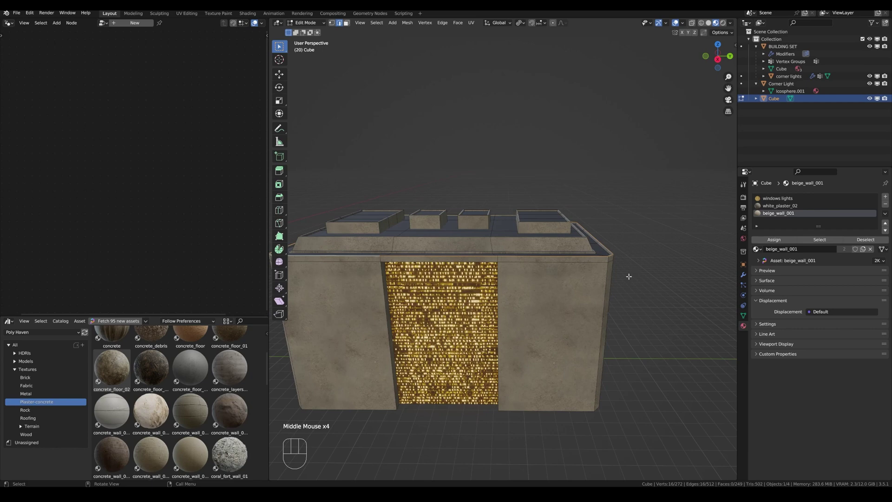
Step: Duplicate the selected corner edges in place with Shift+D and bring up the Separate options
key(shift+d)
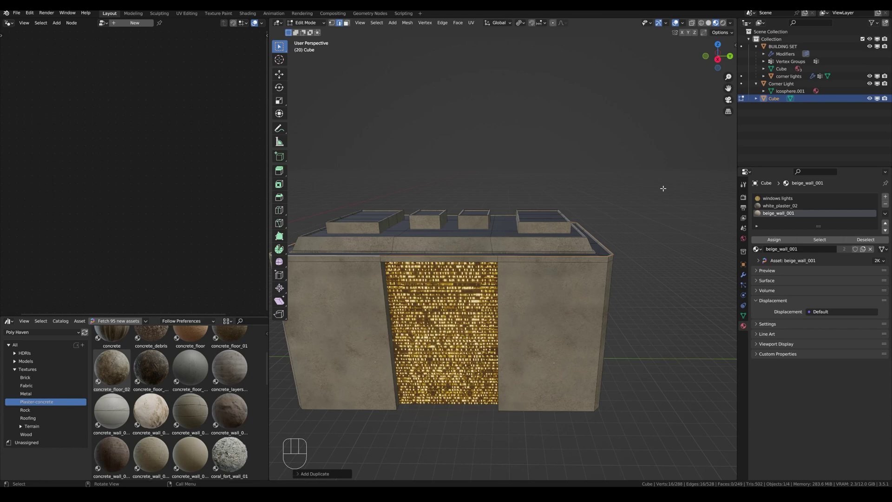
key(p)
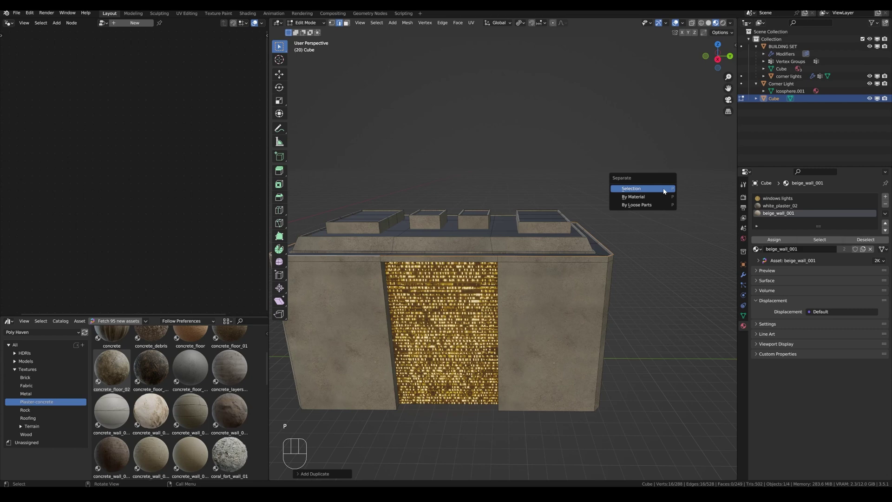
key(Tab)
Step: Separate the duplicated edges by Selection into the new object Cube.001 and select it
click(597, 279)
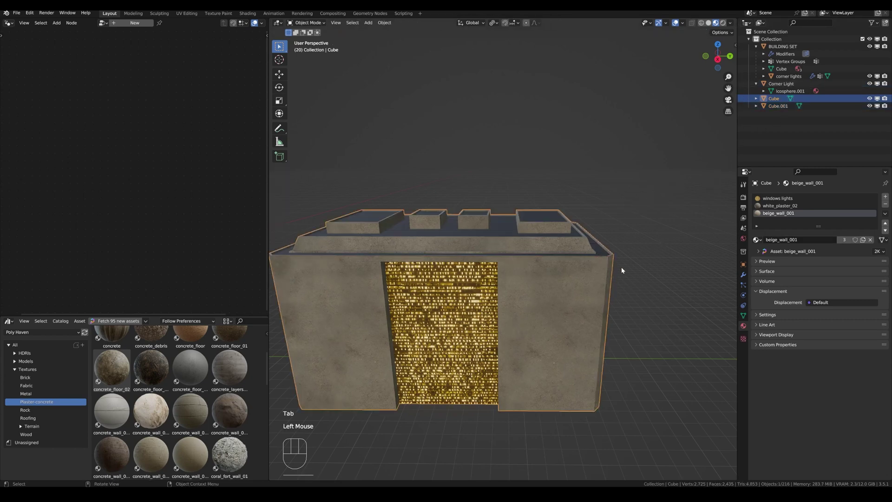
click(851, 106)
drag(639, 303, 633, 304)
key(g)
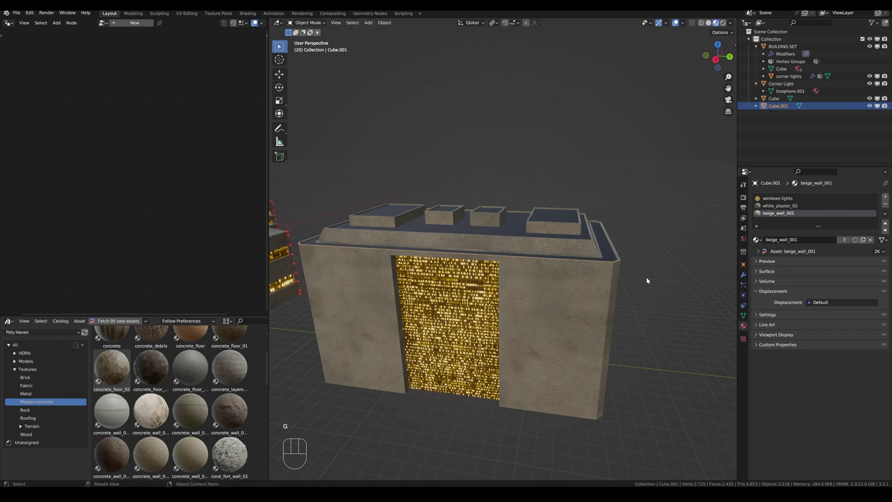
Step: Edit Cube.001, select all its geometry and bring up the Delete options for Only Edges & Faces
key(Tab)
key(1)
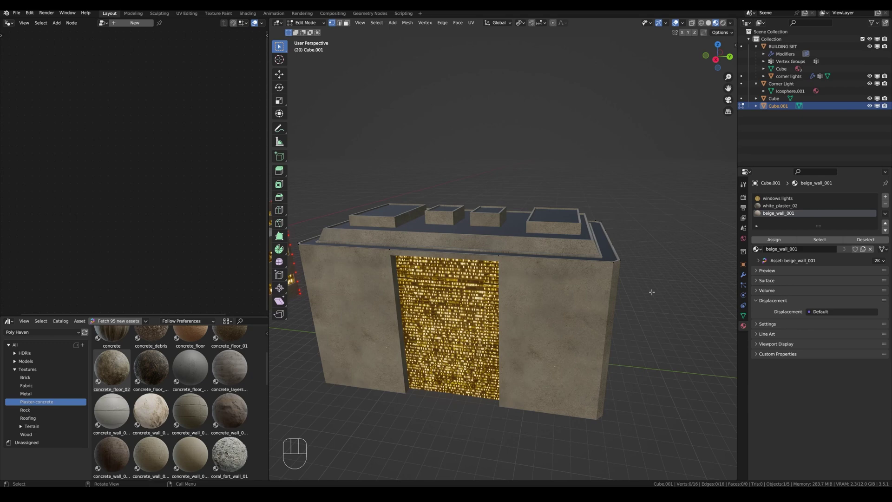
key(a)
key(x)
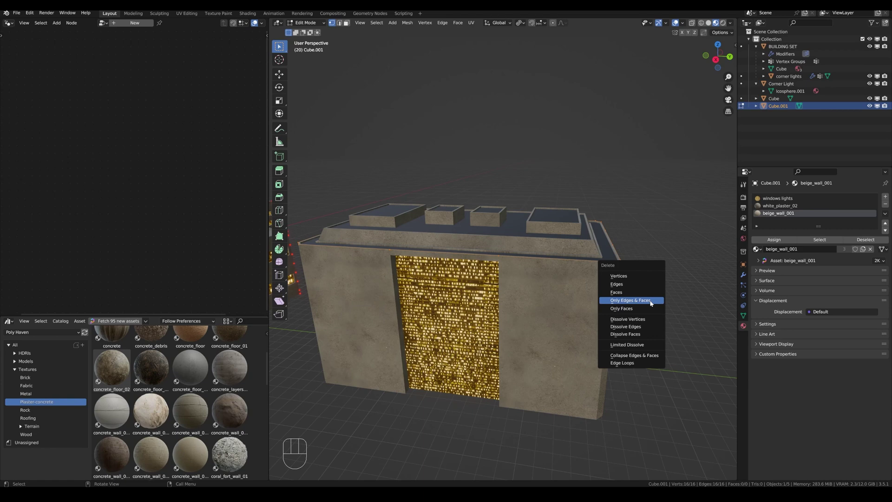
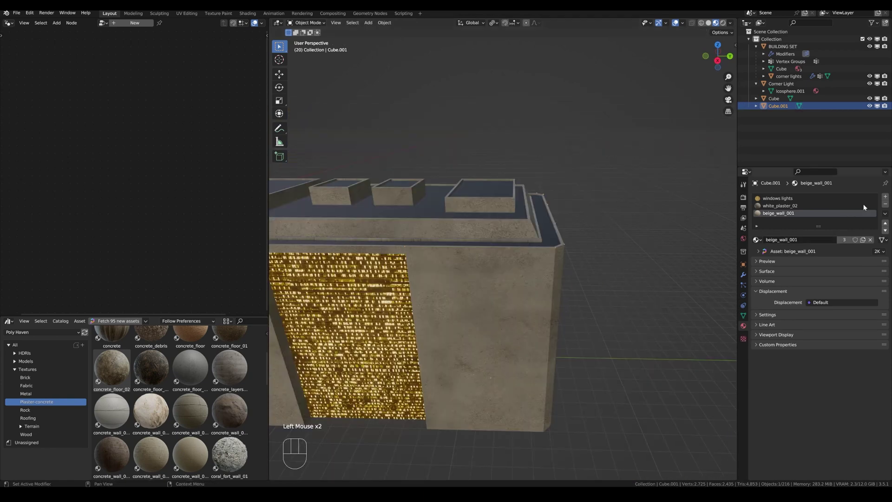
Step: Add a Geometry Nodes modifier to Cube.001 using the Corner Lights node group
double_click(886, 203)
click(747, 278)
drag(780, 197, 767, 247)
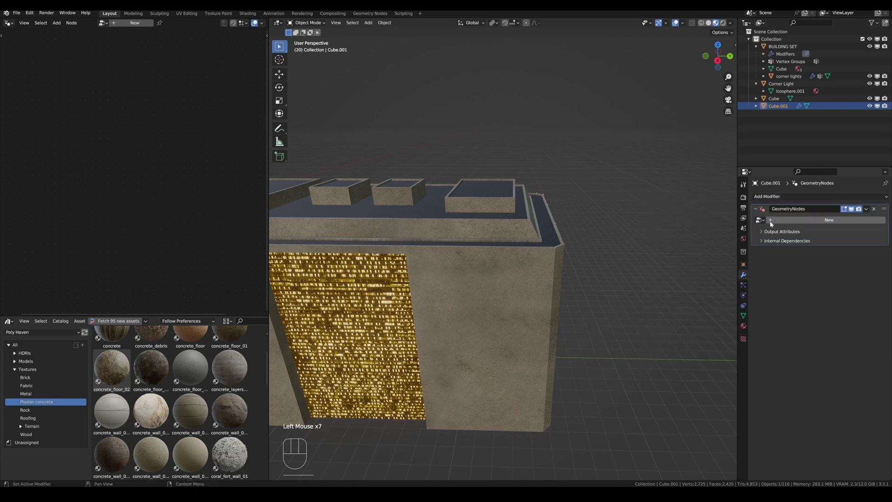
click(765, 223)
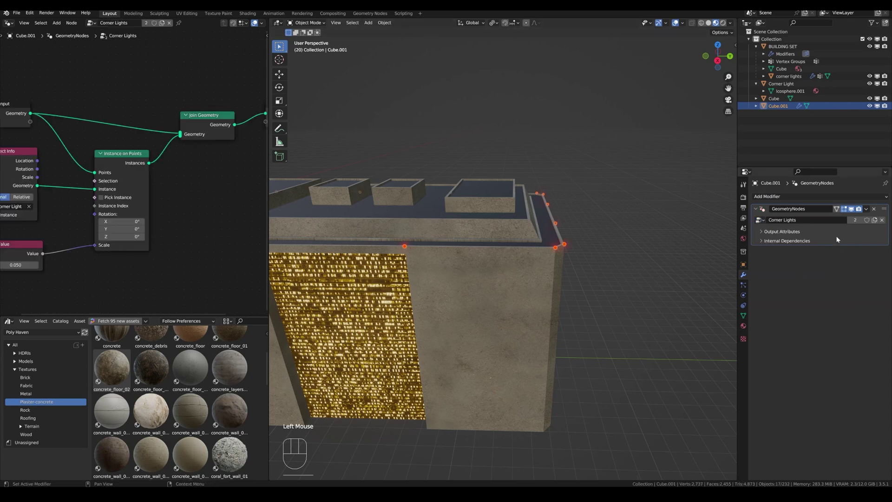
Step: Set the Corner Lights Value node to 0.025 and inspect the red lights on the roof corners
scroll(down, 3)
scroll(down, 3)
middle_click(206, 217)
scroll(down, 3)
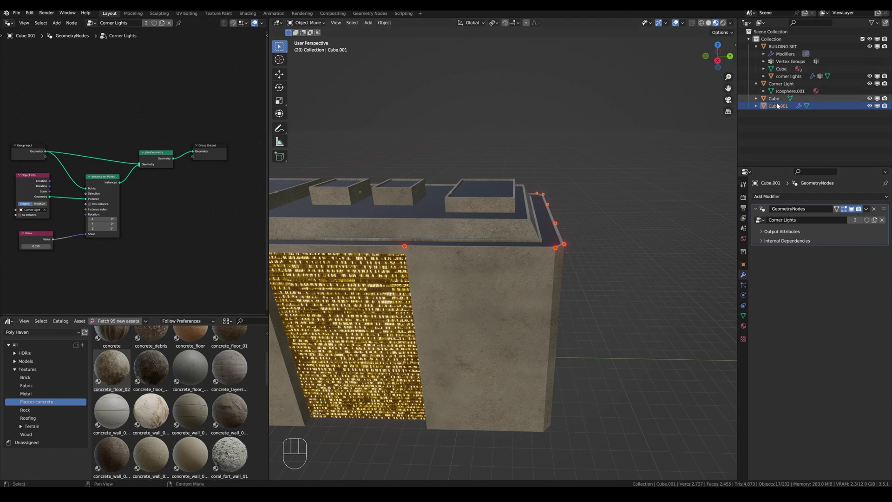
click(789, 85)
key(KP_Decimal)
scroll(down, 3)
scroll(down, 3)
scroll(down, 3)
middle_click(630, 295)
click(525, 271)
scroll(up, 3)
key(KP_Enter)
key(KP_Decimal)
key(ctrl+z)
middle_click(572, 300)
scroll(up, 3)
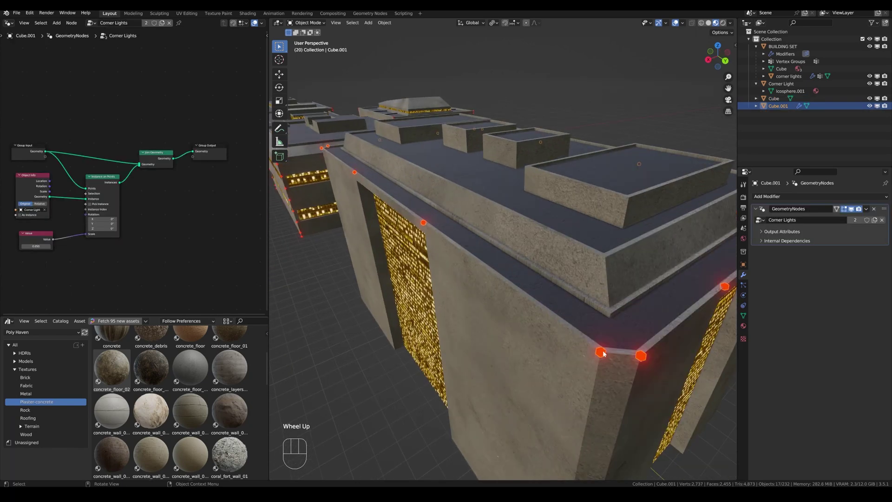
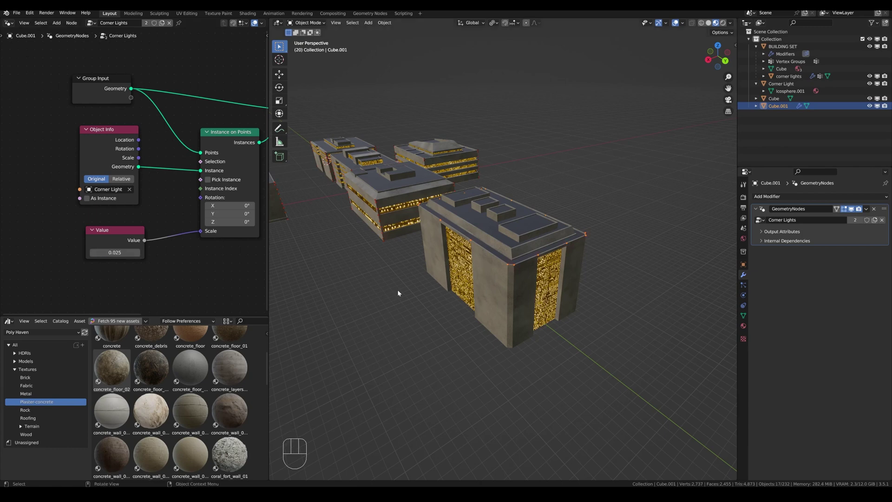
Step: Give Cube an Array modifier with Fixed Count 2 and Relative Offset X 1.0
scroll(up, 3)
drag(531, 299, 553, 285)
scroll(up, 3)
middle_click(181, 244)
drag(175, 239, 155, 257)
drag(121, 249, 179, 241)
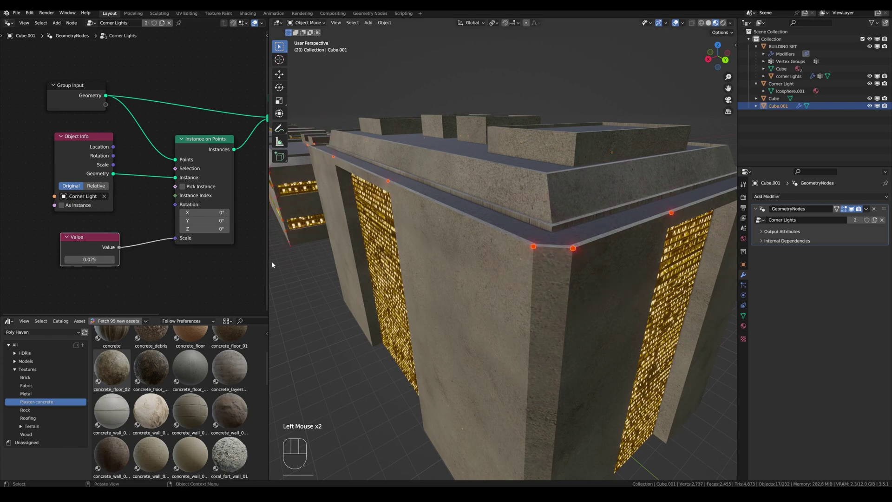
middle_click(778, 198)
scroll(down, 3)
drag(778, 194, 743, 219)
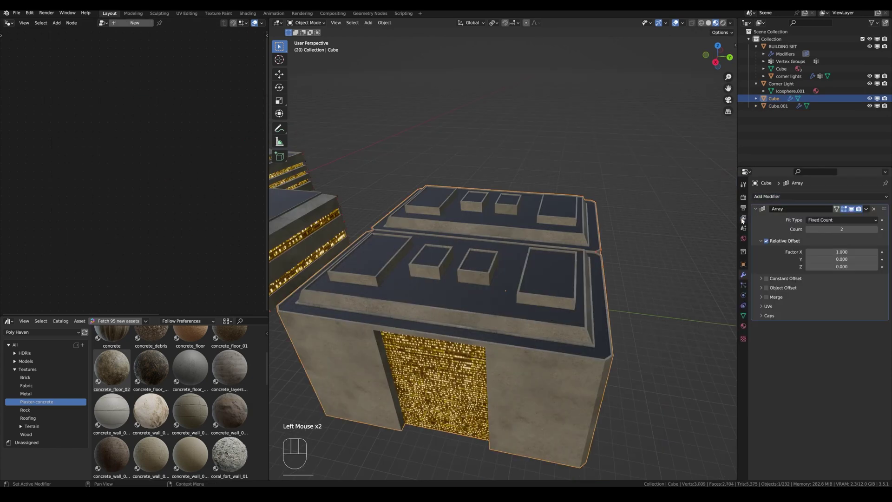
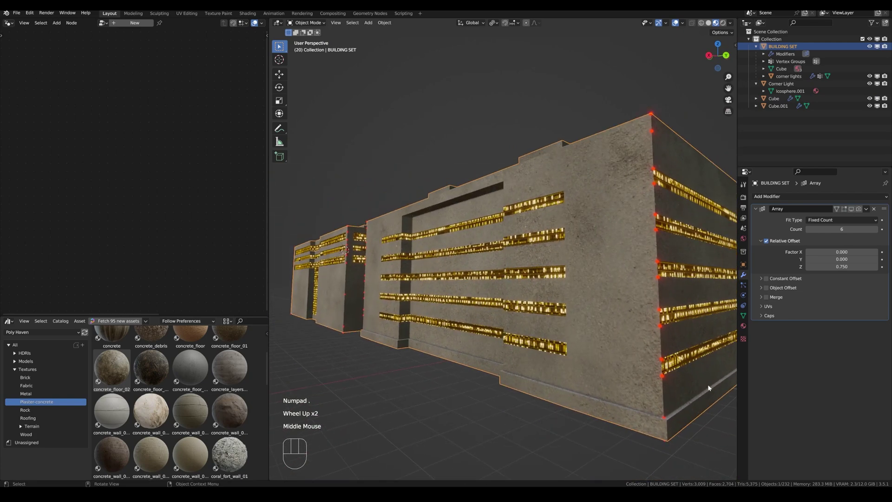
Step: Change Cube's Array Relative Offset to X 0 and Z 0.860 so the copy stacks on top
scroll(down, 3)
drag(606, 401, 557, 432)
drag(598, 379, 557, 379)
scroll(up, 3)
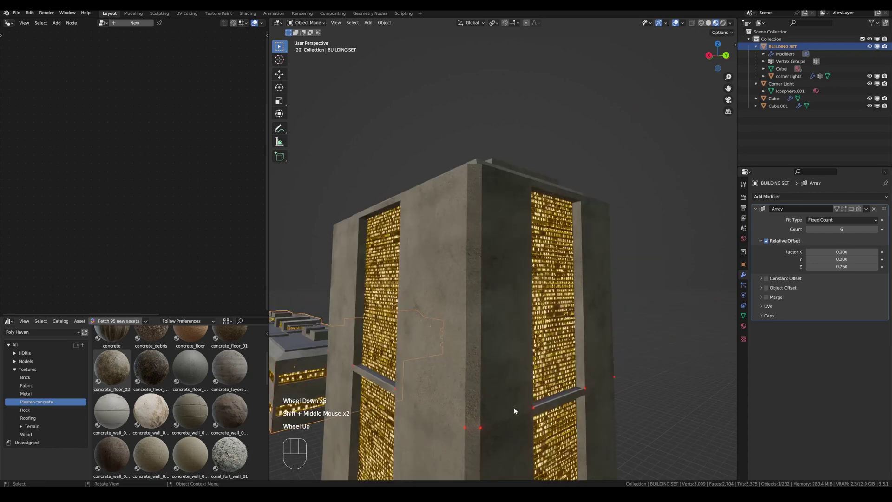
click(519, 403)
middle_click(559, 425)
scroll(up, 3)
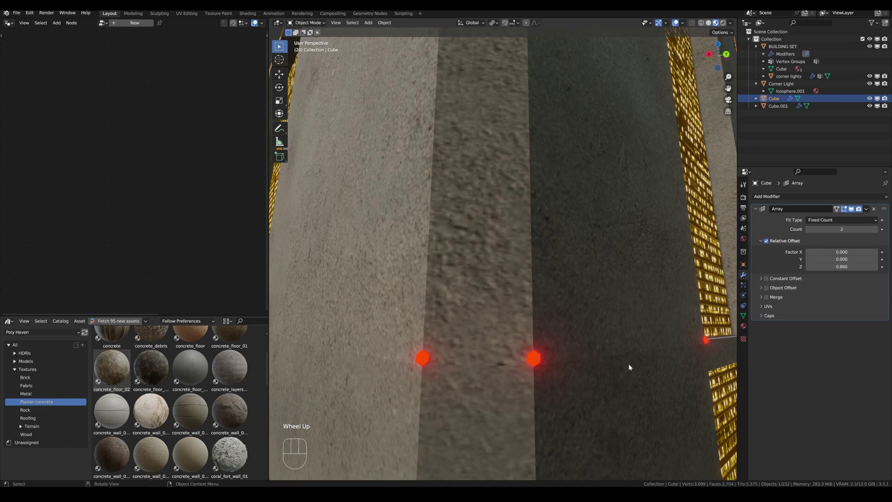
scroll(down, 3)
drag(579, 356, 601, 365)
middle_click(575, 393)
drag(492, 365, 505, 367)
middle_click(511, 364)
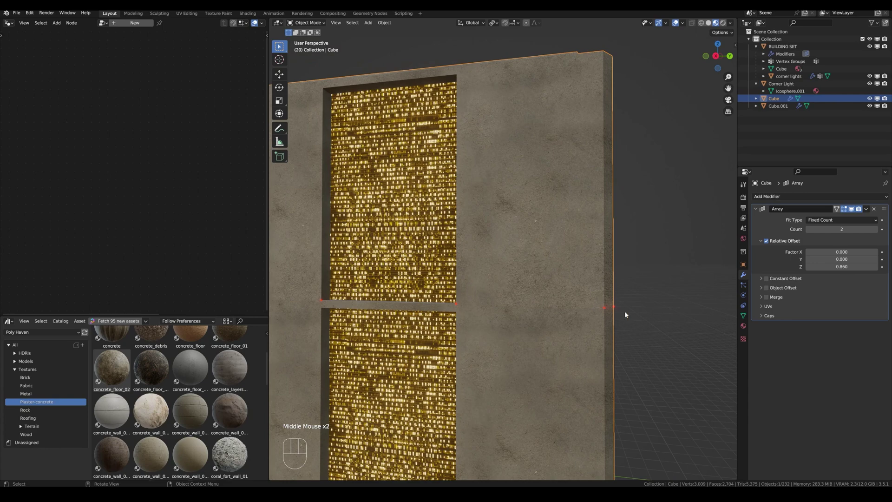
drag(616, 361, 606, 329)
Step: Loop-cut the wall, extrude and shrink/fatten the band outward into a jutting ledge
key(Tab)
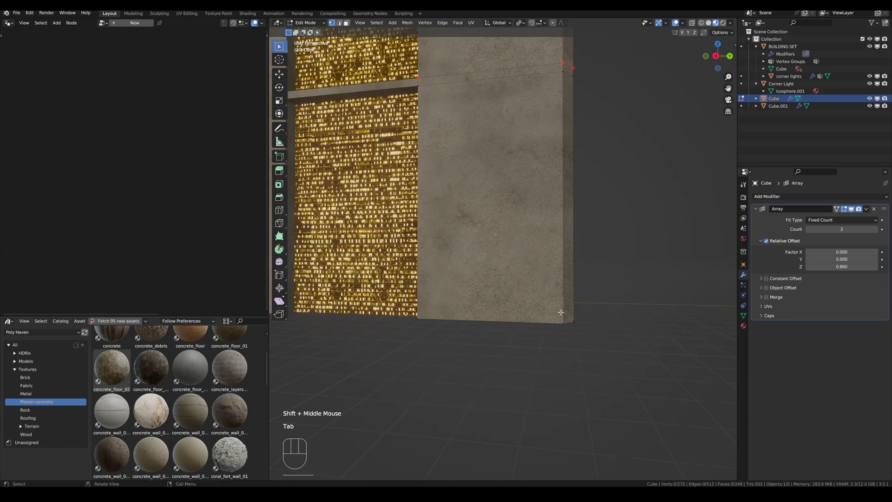
key(ctrl+r)
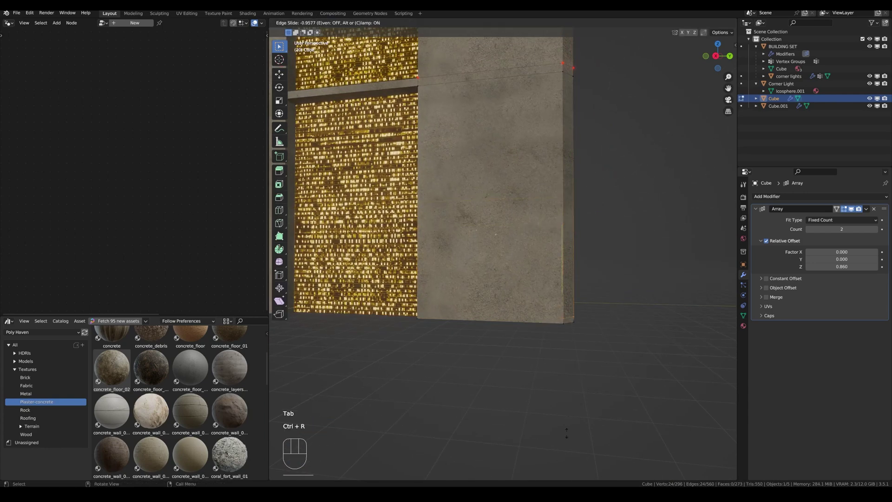
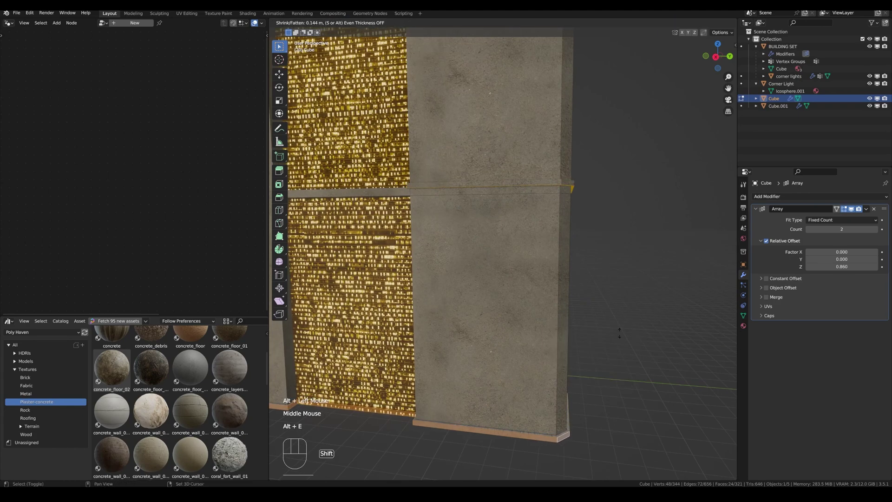
key(Tab)
drag(540, 233, 461, 332)
drag(483, 339, 498, 315)
Step: Undo stray edits, leave Edit Mode and raise the Array Count to 4 copies
key(ctrl+z)
key(ctrl+z)
key(Tab)
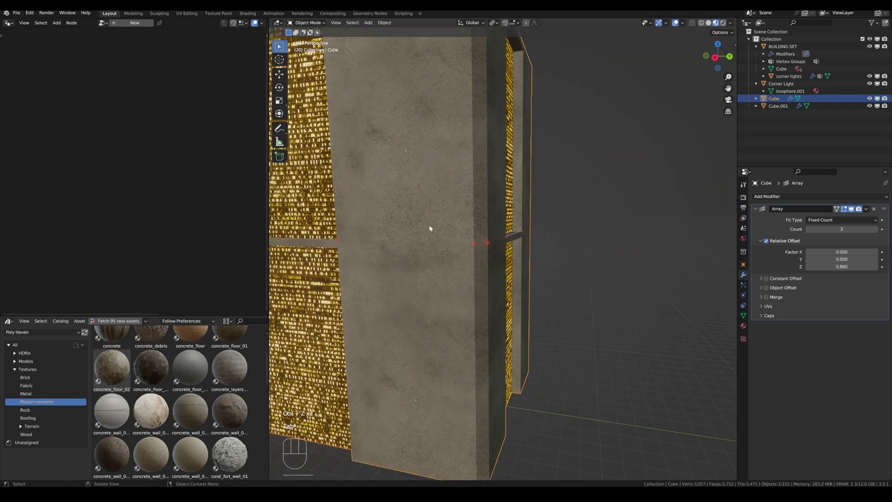
middle_click(468, 256)
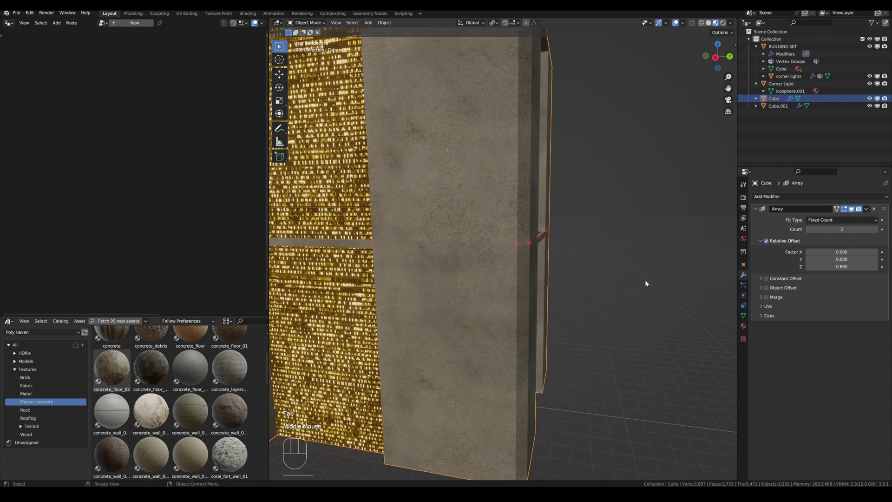